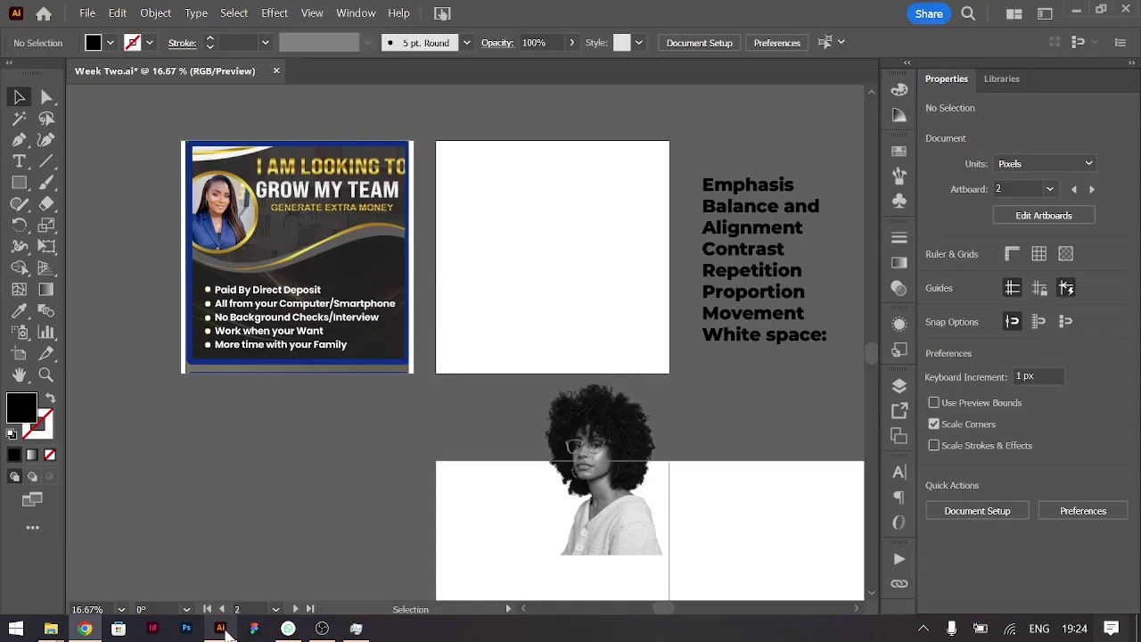
# Step: Fill the left small square above the artboard with light orange #FFB43
pyautogui.scroll(3)
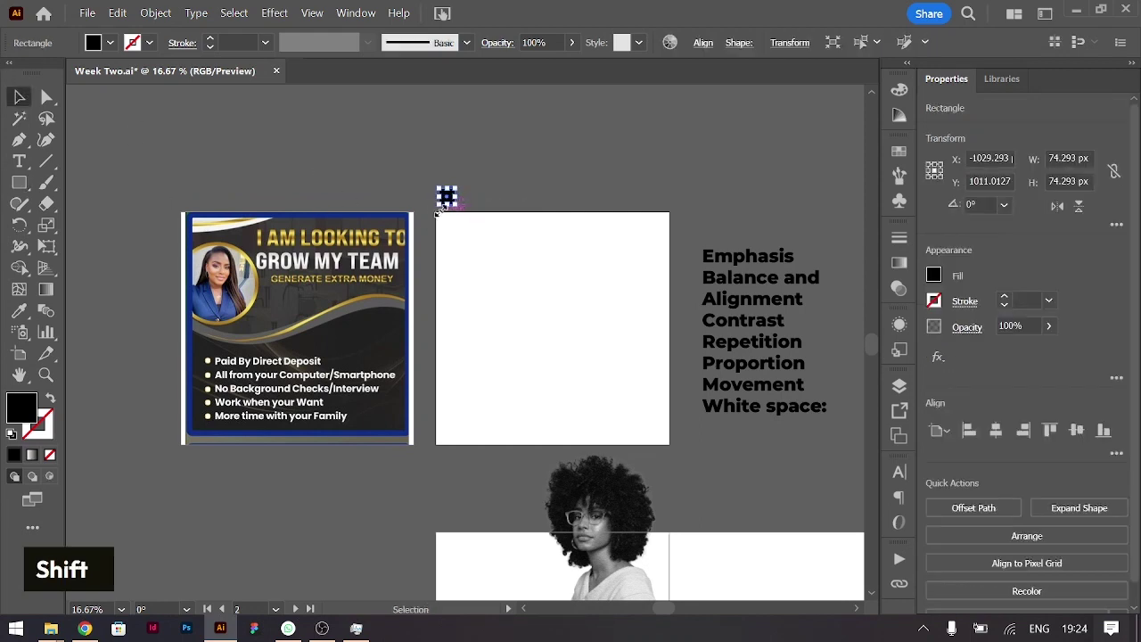
pyautogui.click(463, 206)
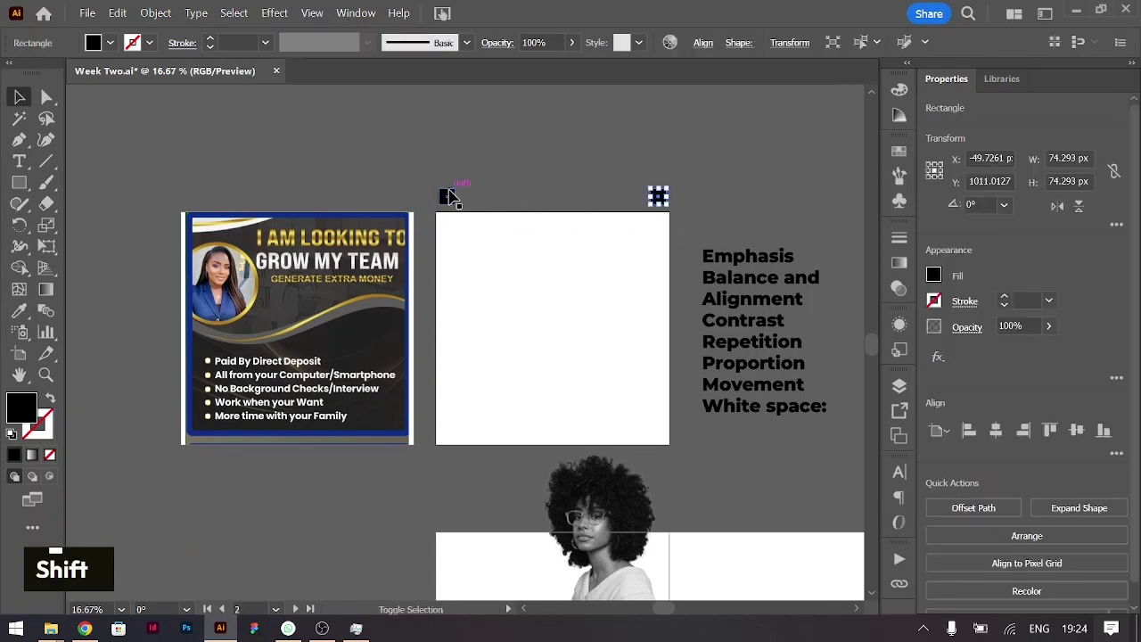
pyautogui.doubleClick(29, 419)
pyautogui.write('#FFB43')
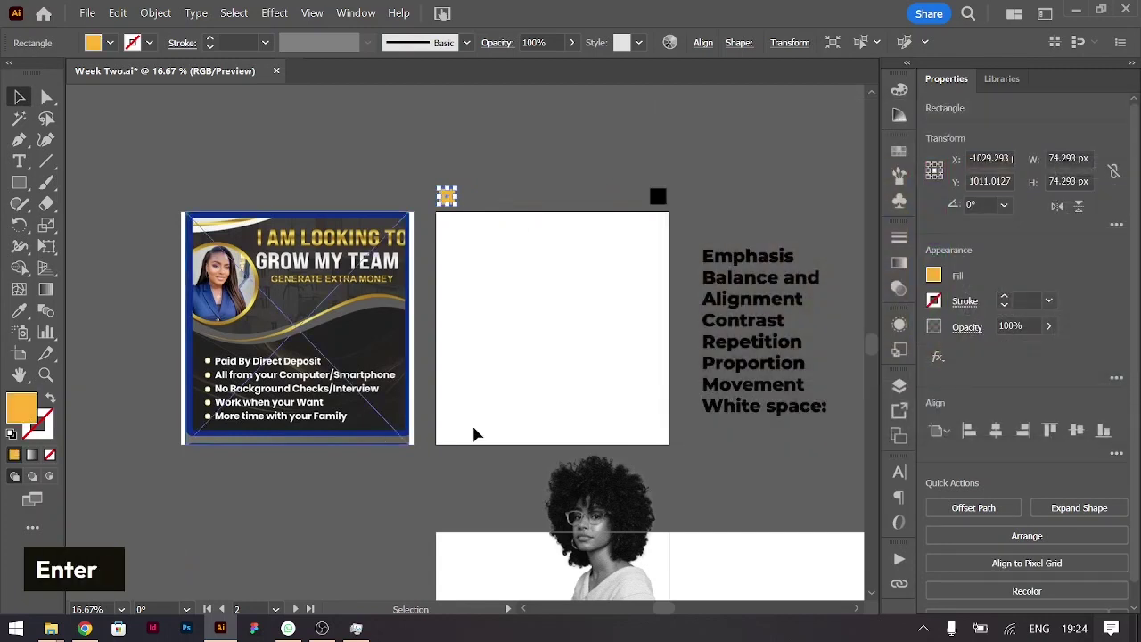
pyautogui.press('alt+Tab')
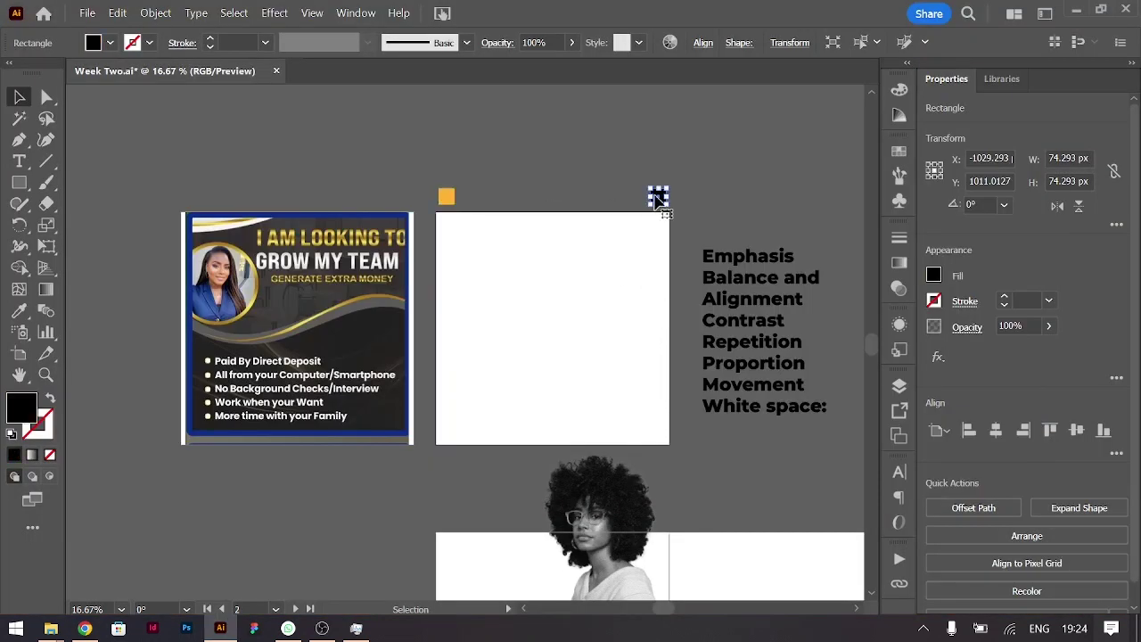
# Step: Fill the right square with dark orange #B26200 and select both squares
pyautogui.doubleClick(34, 423)
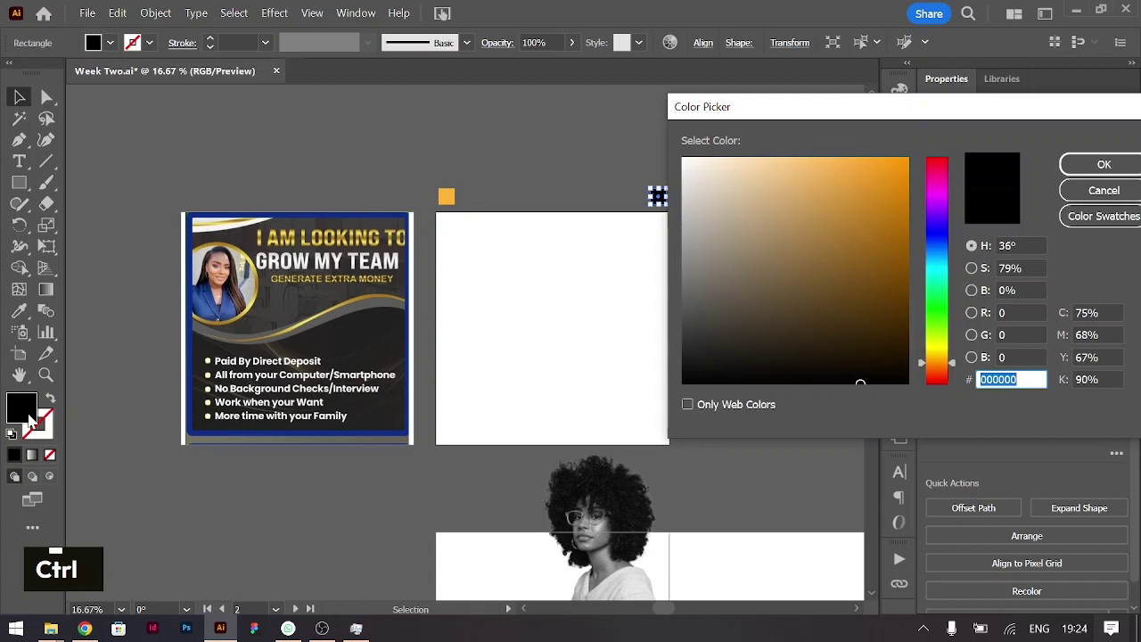
pyautogui.write('#B26200')
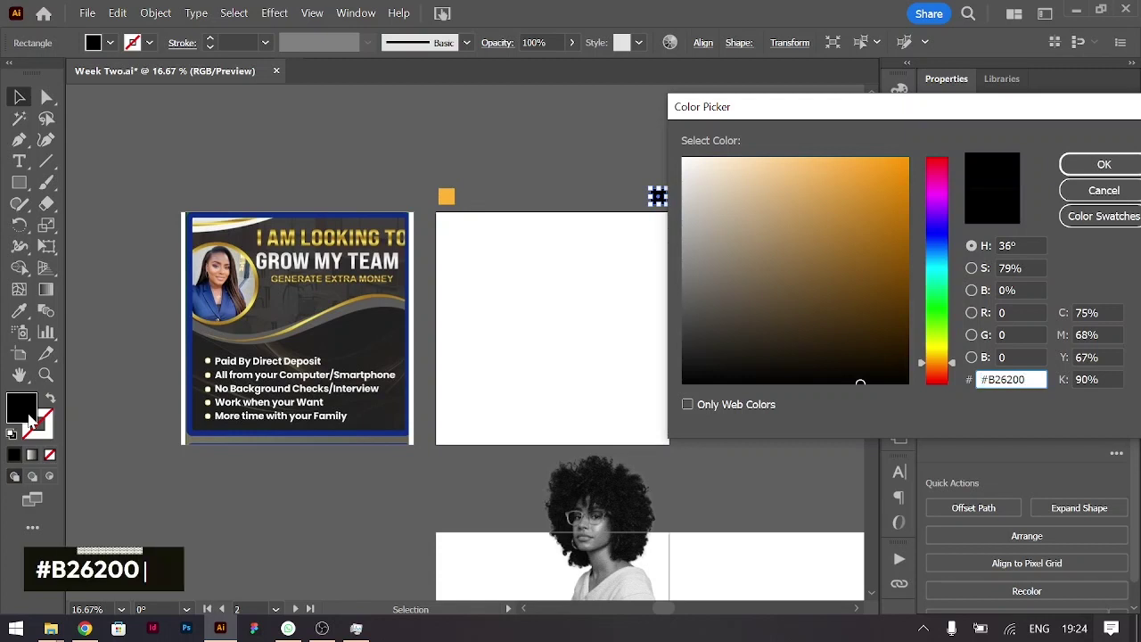
pyautogui.press('BackSpace')
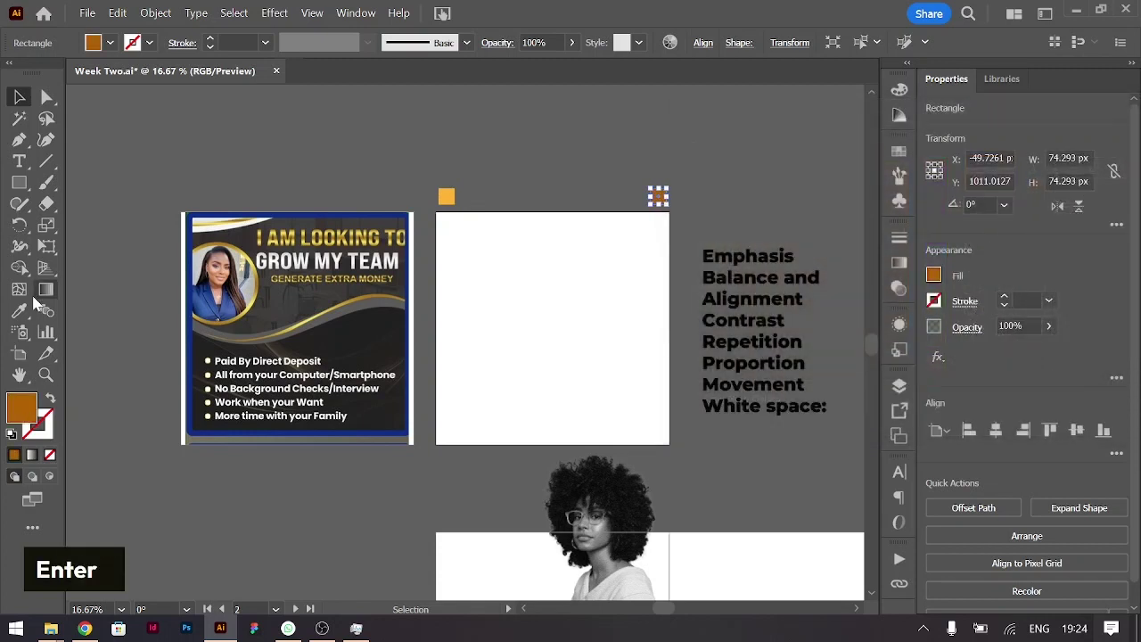
pyautogui.press('Return')
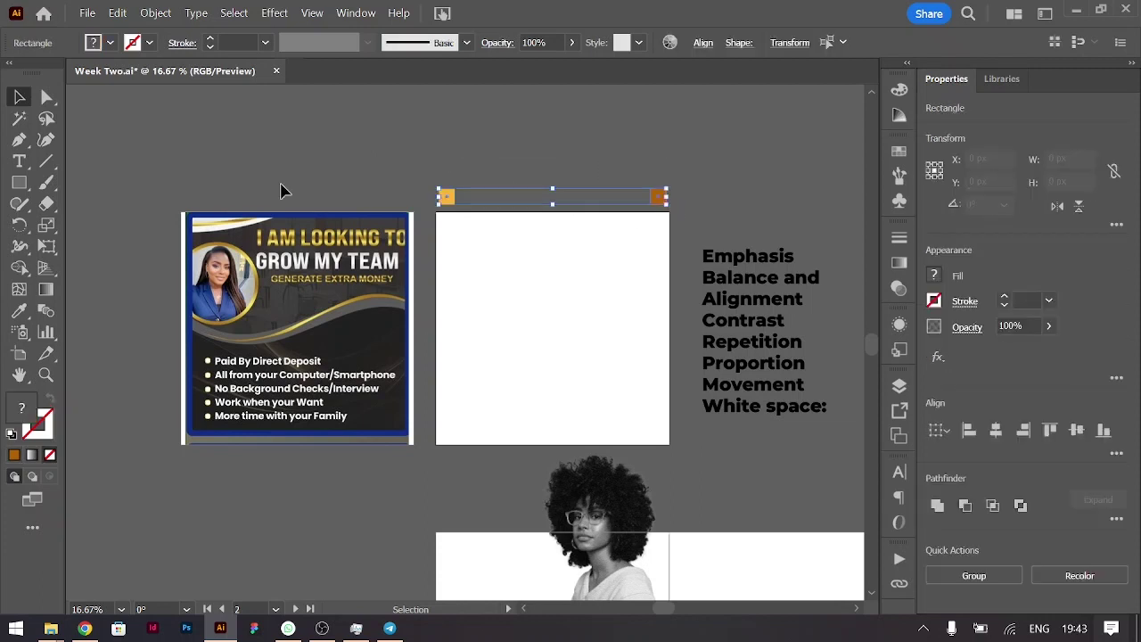
# Step: Blend the two squares into a six-shade orange row with Specified Steps and copy it above
pyautogui.doubleClick(50, 317)
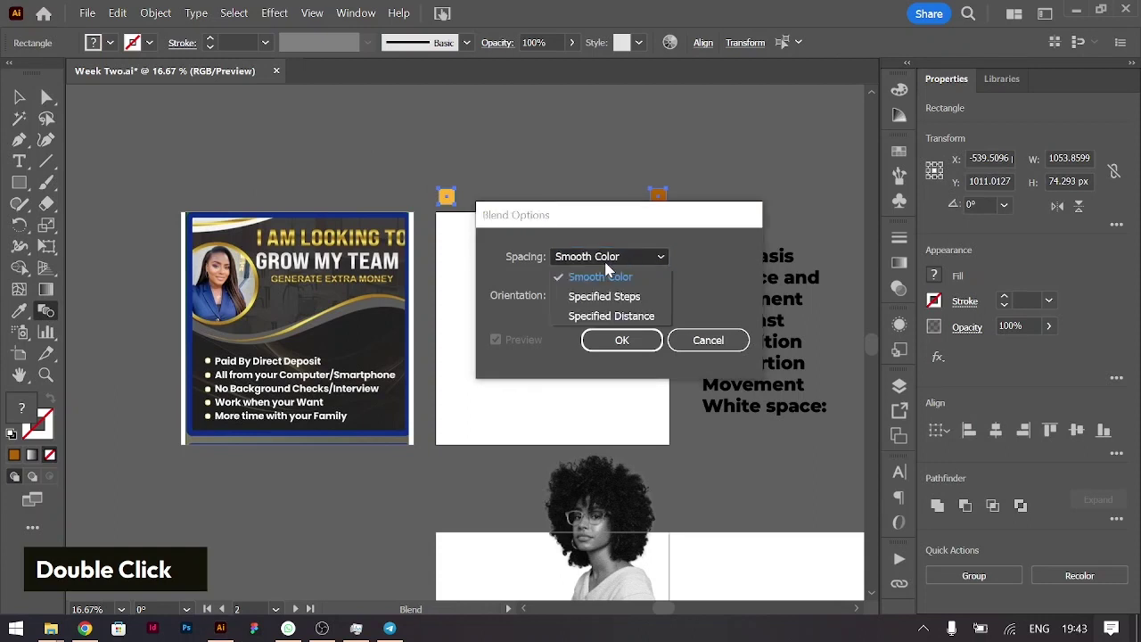
pyautogui.write('34')
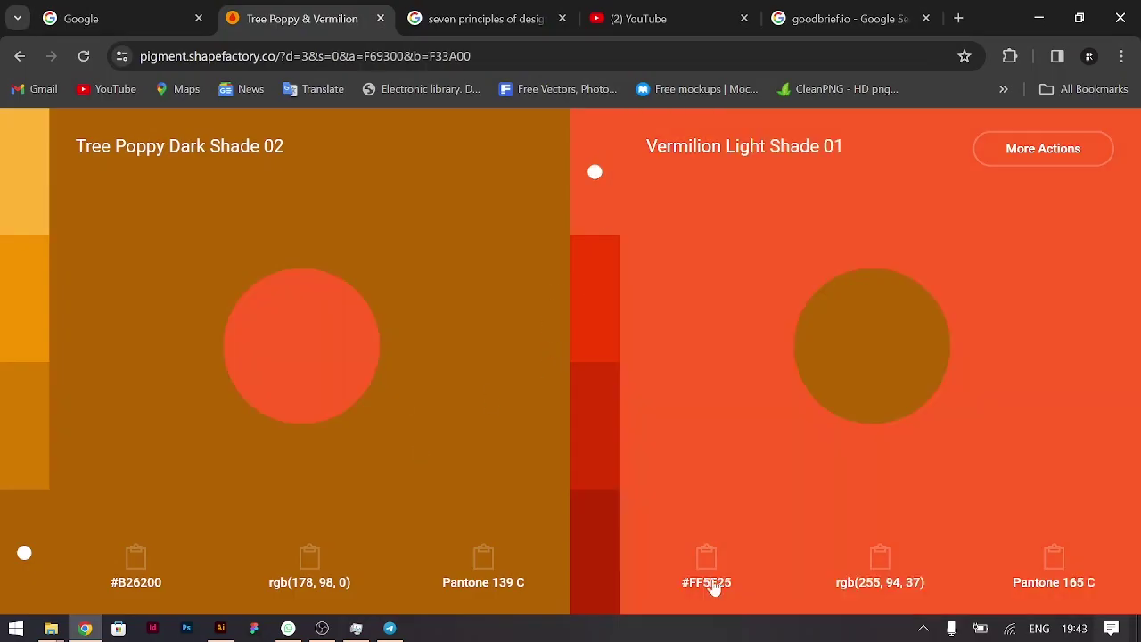
pyautogui.write('#FF5E25')
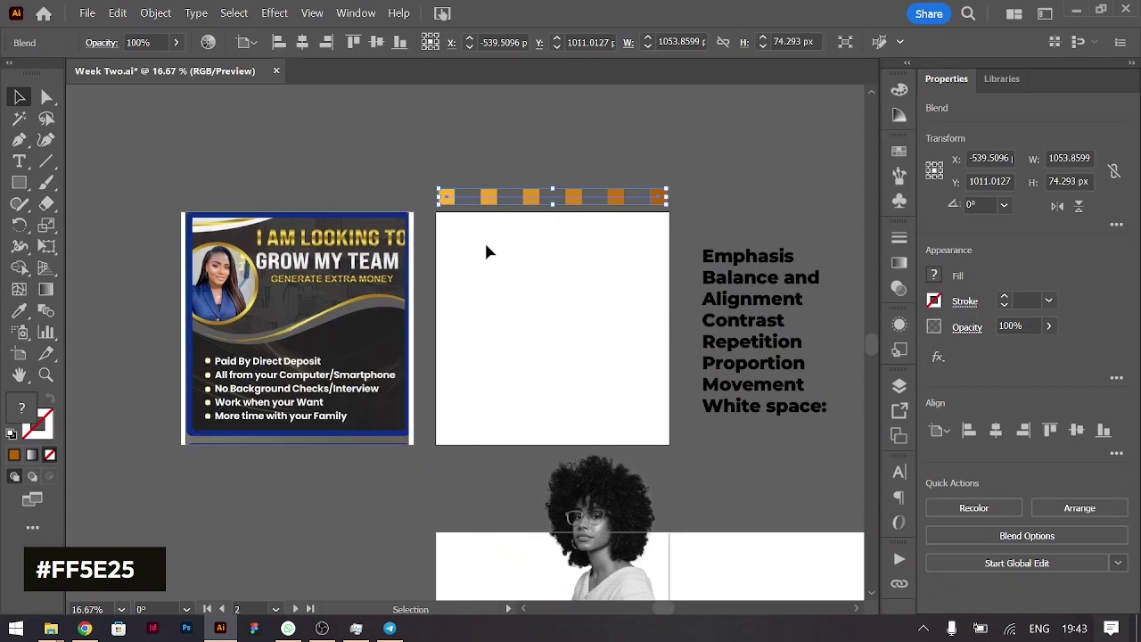
pyautogui.press('BackSpace')
pyautogui.click(494, 199)
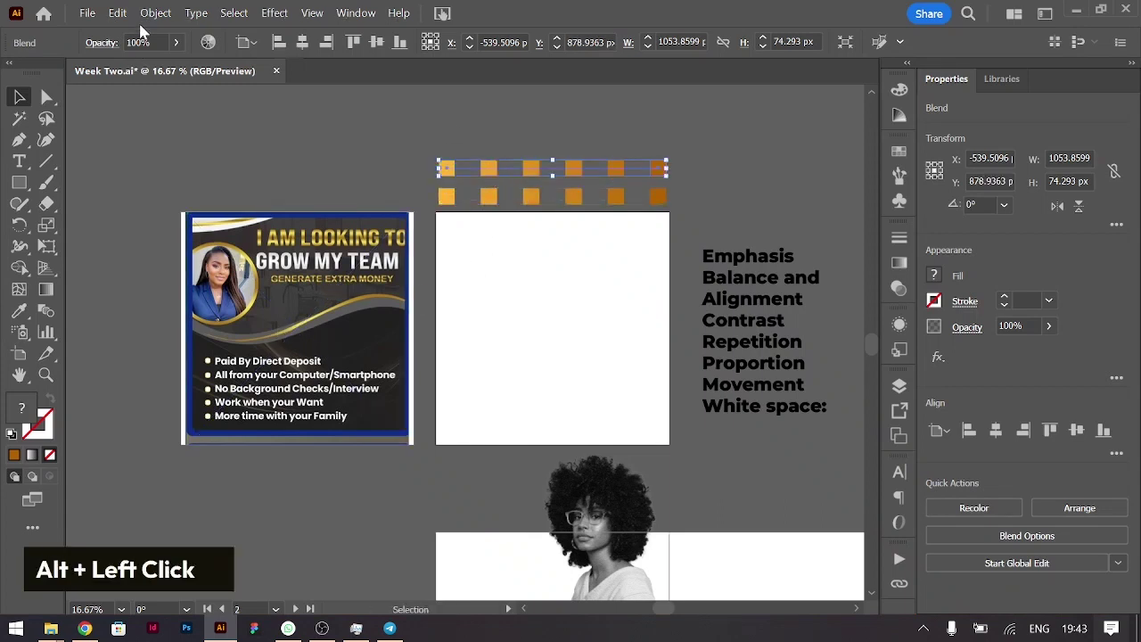
pyautogui.press('Return')
# Step: Release the upper row and recolour its left end square to red-orange #FF5E25
pyautogui.rightClick(532, 174)
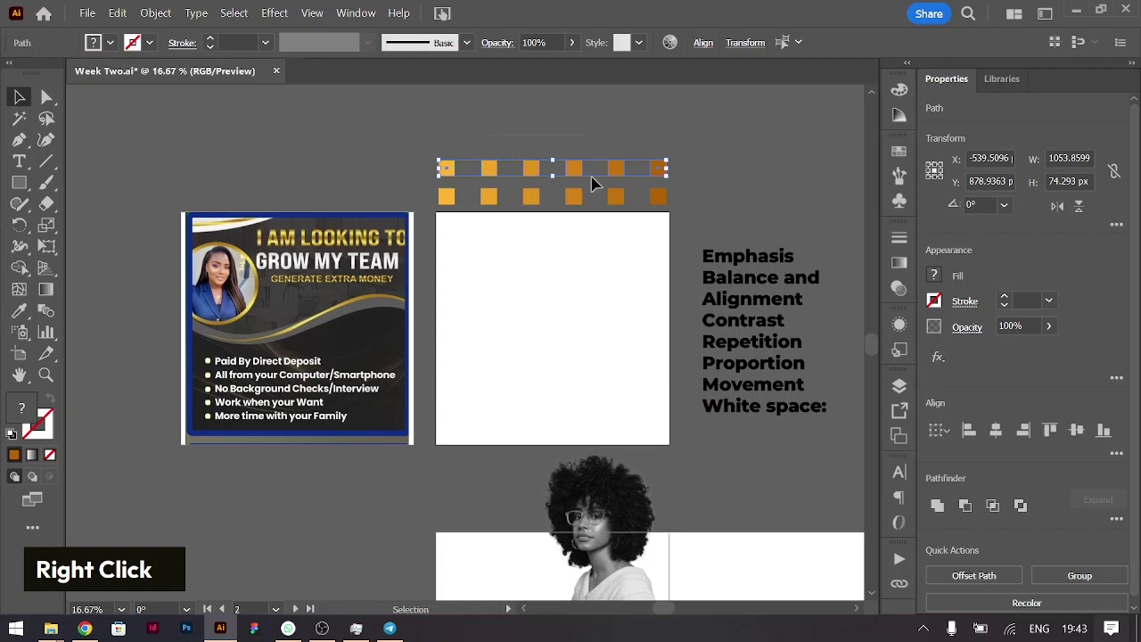
pyautogui.press('BackSpace')
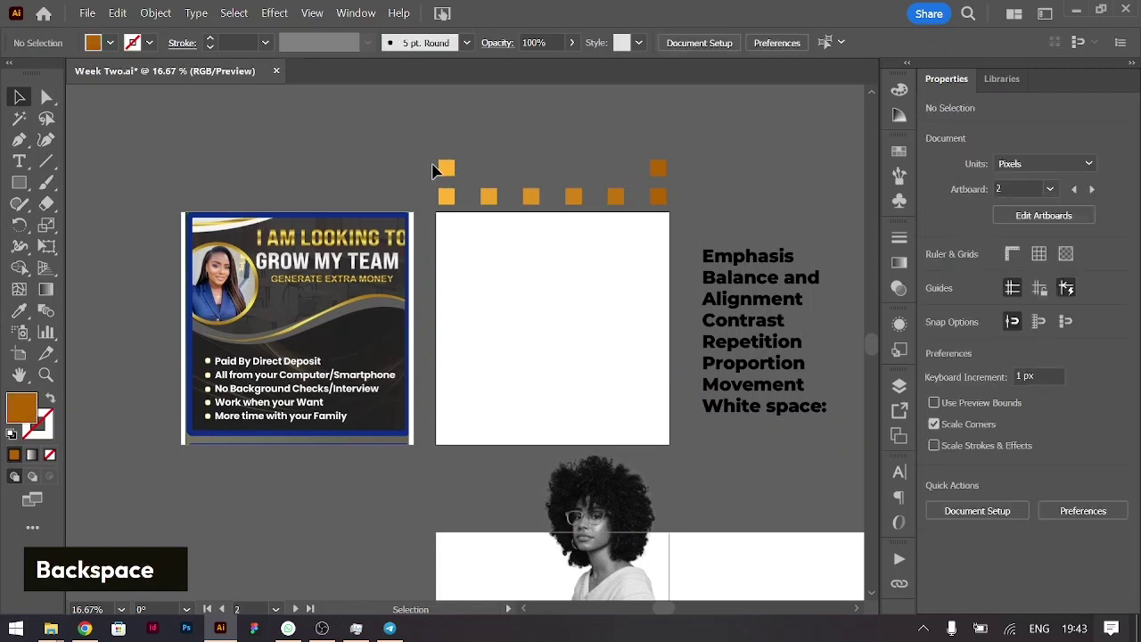
pyautogui.doubleClick(21, 408)
pyautogui.doubleClick(337, 500)
pyautogui.write('#FF5E25')
pyautogui.press('Return')
# Step: Give the right end square dark red and blend the pair into a six-shade red row
pyautogui.doubleClick(337, 500)
pyautogui.press('alt+Tab')
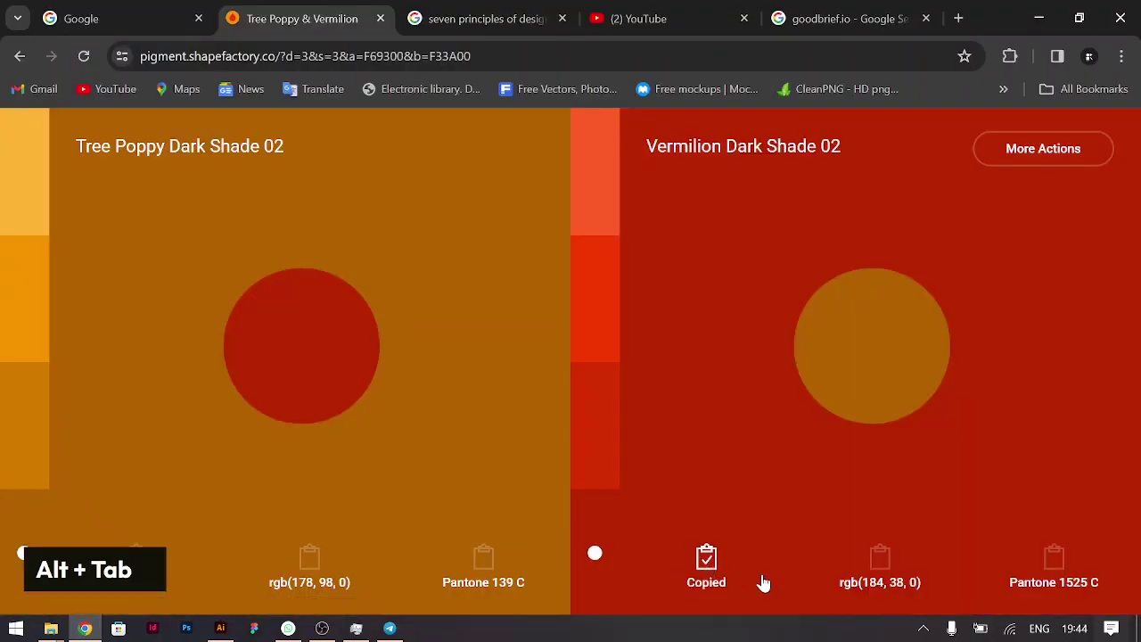
pyautogui.press('alt+Tab')
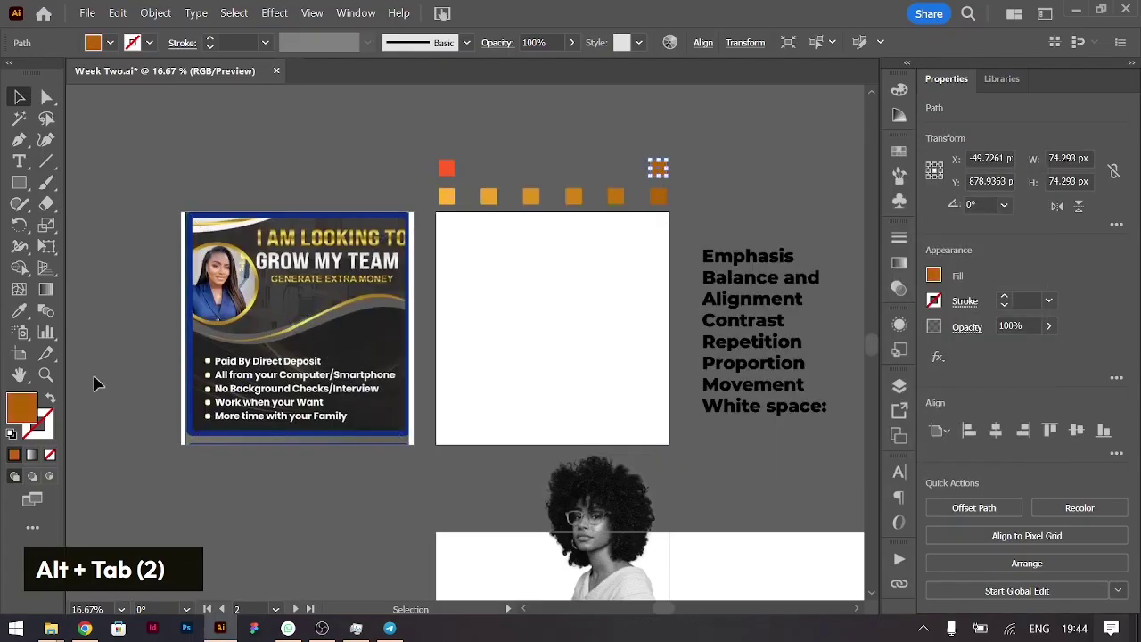
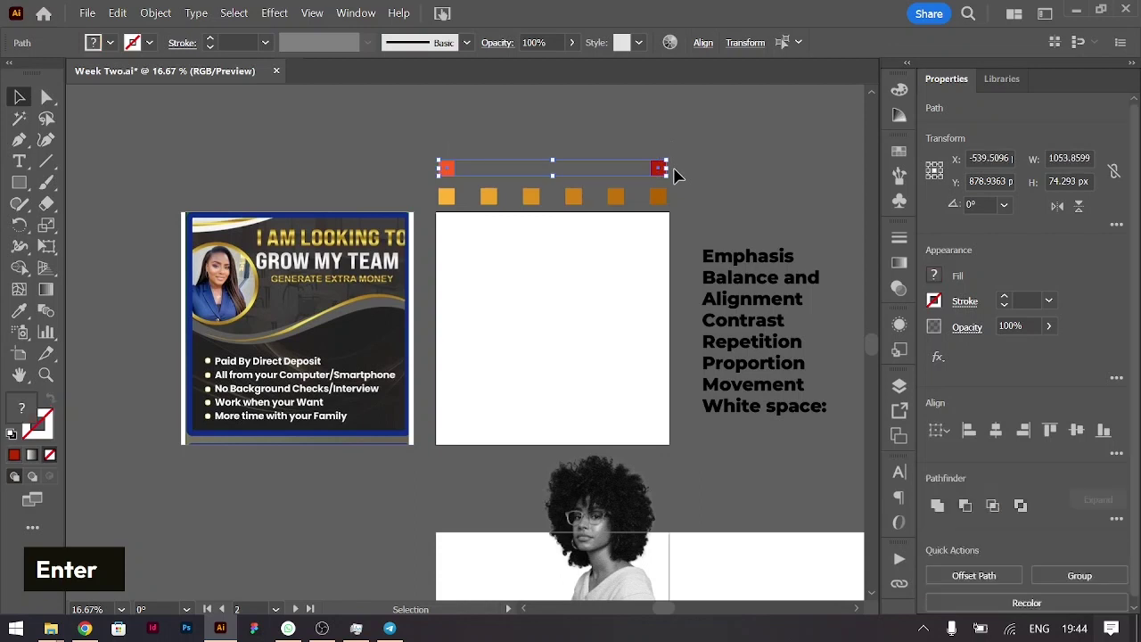
pyautogui.press('ctrl+alt+b')
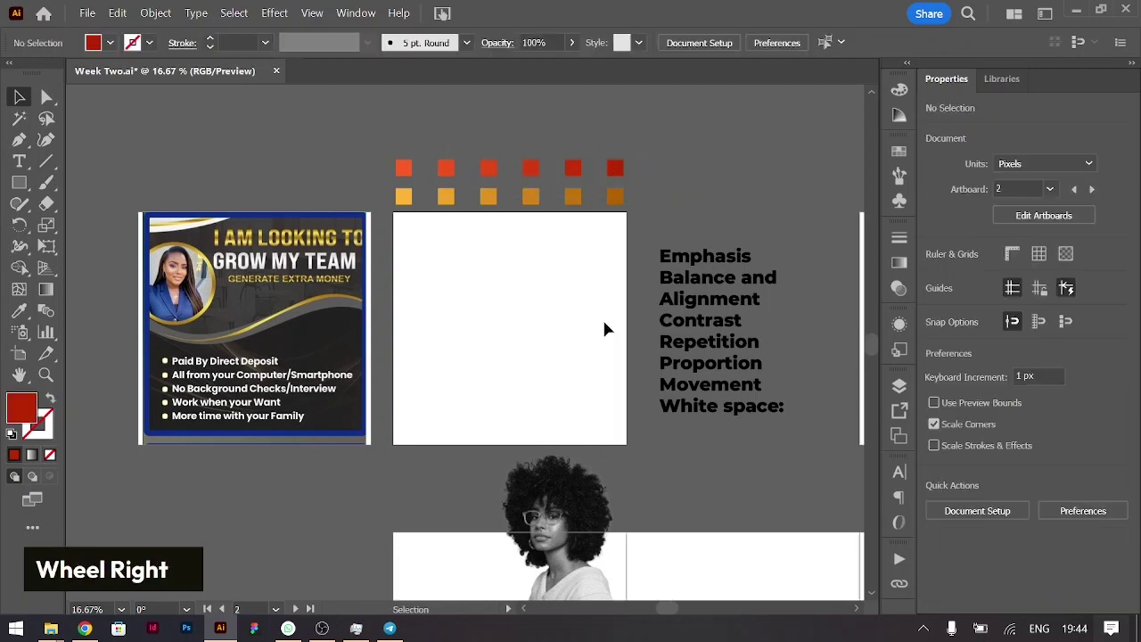
pyautogui.rightClick(525, 332)
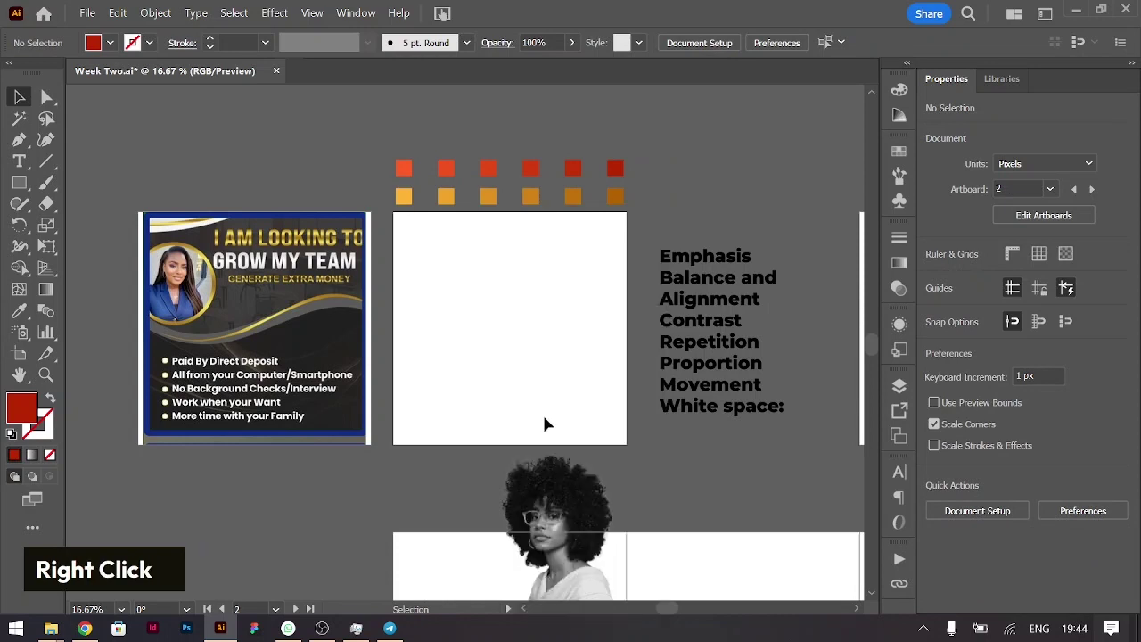
# Step: Cover the artboard with an off-white 1080 px rectangle and place the woman's photo at right
pyautogui.press('ctrl+=')
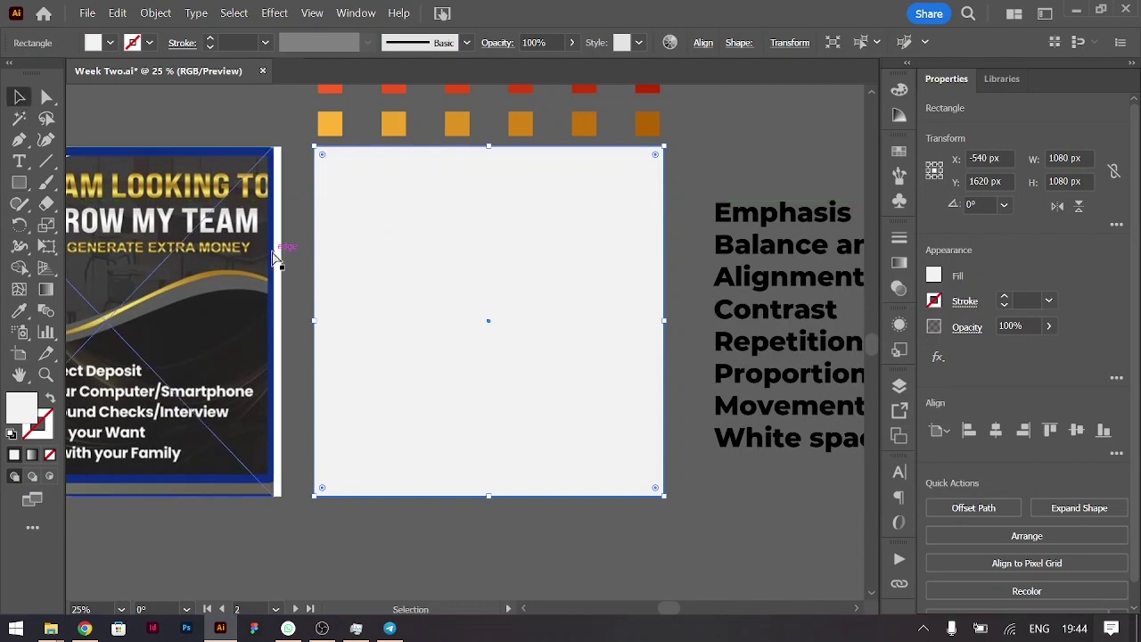
pyautogui.press('ctrl+shift+[')
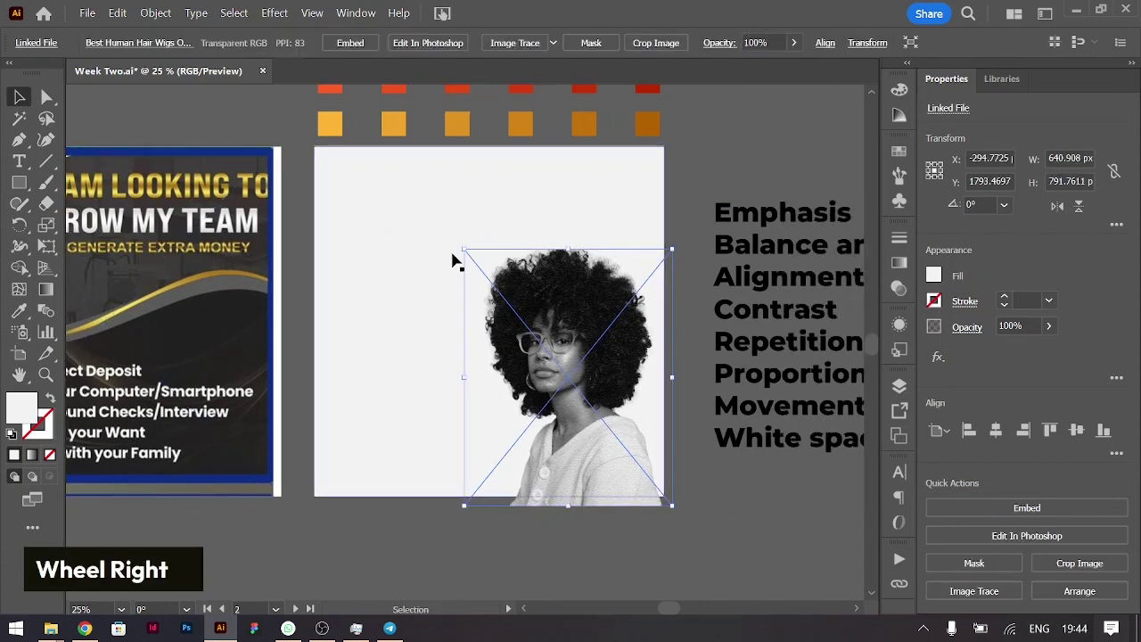
pyautogui.press('ctrl+-')
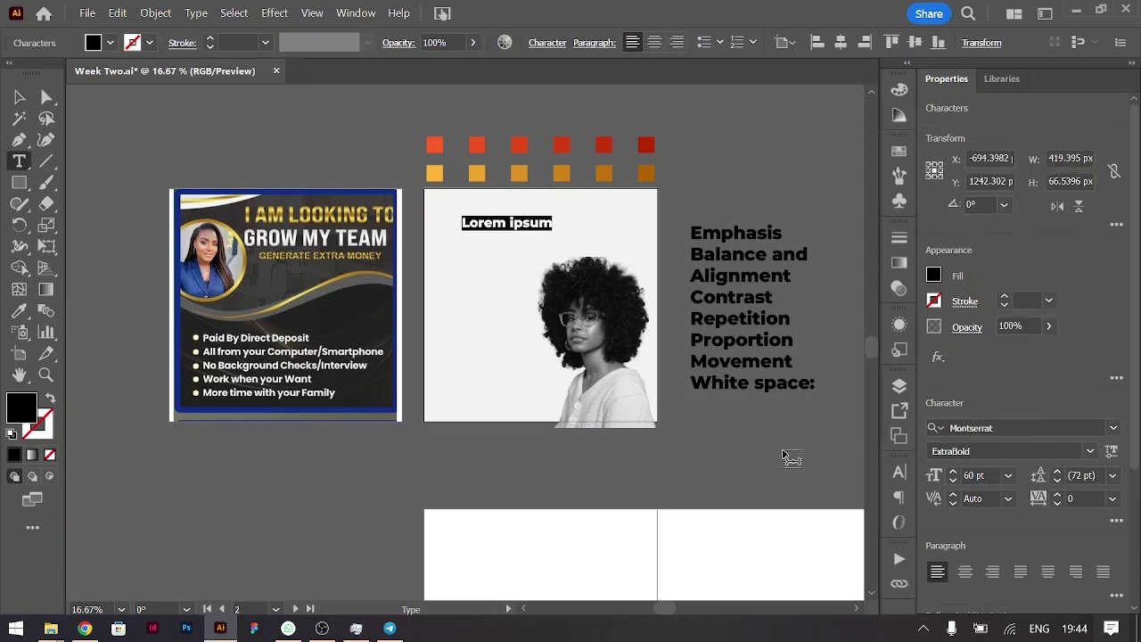
# Step: Type the headline 'I am Looking to Grow my Team' with line breaks
pyautogui.write('i|')
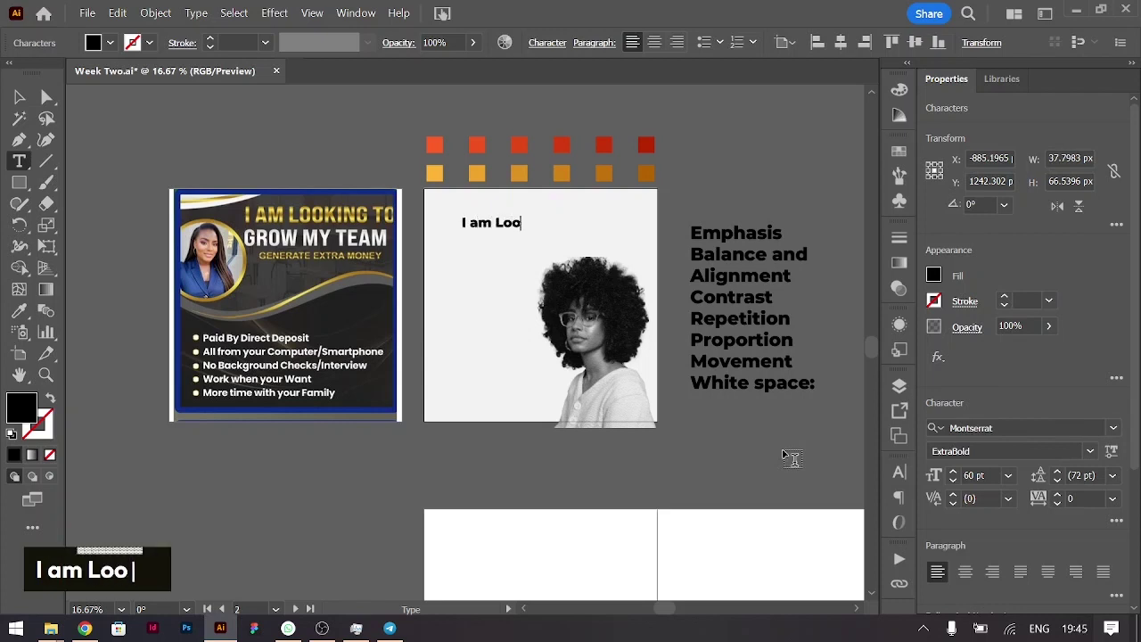
pyautogui.write('ng to')
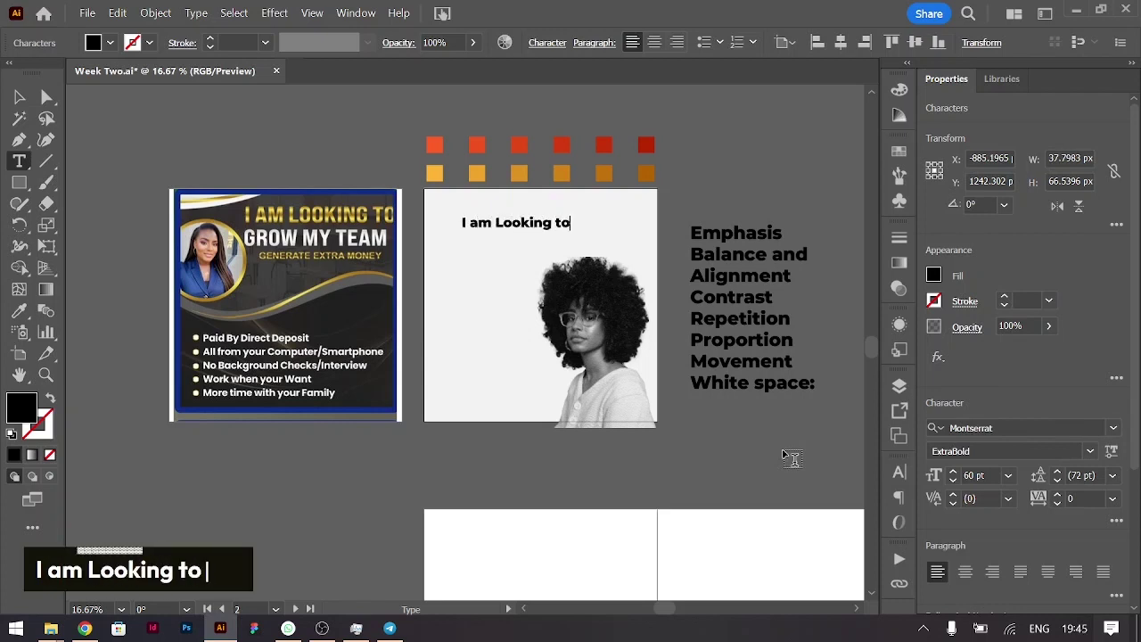
pyautogui.press('Return')
pyautogui.press('BackSpace')
pyautogui.write('grow')
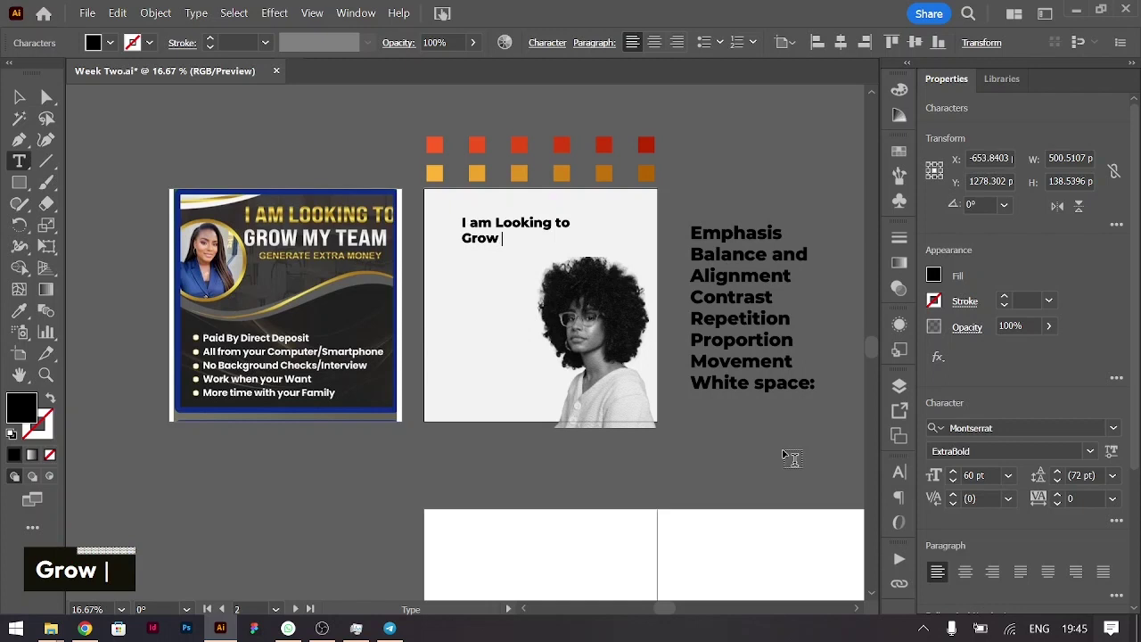
pyautogui.write('m')
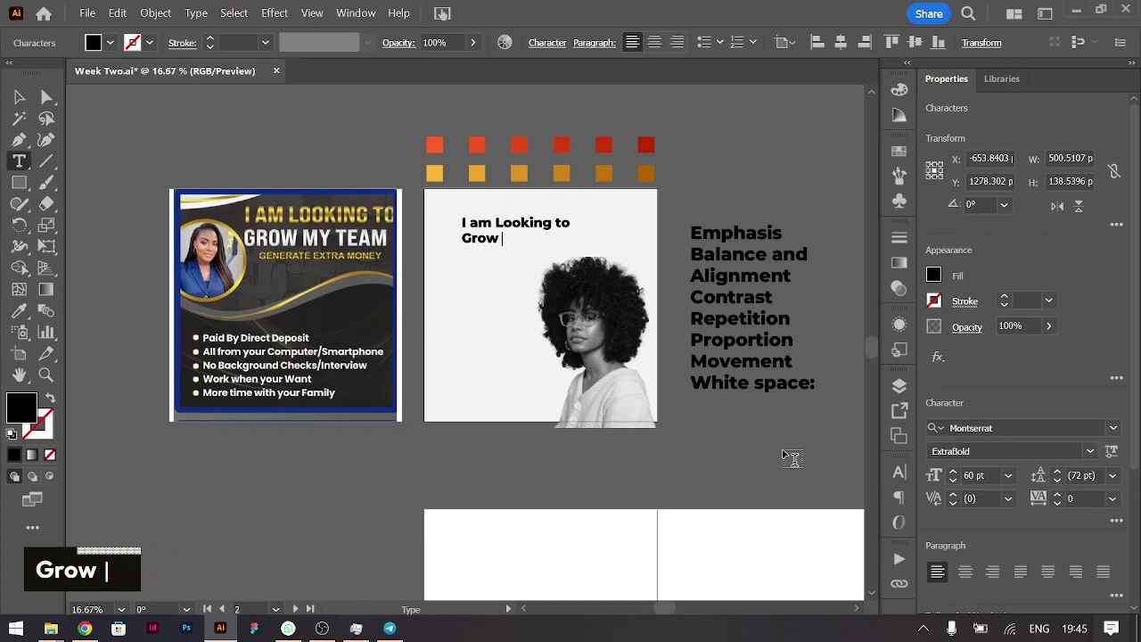
pyautogui.write('y team')
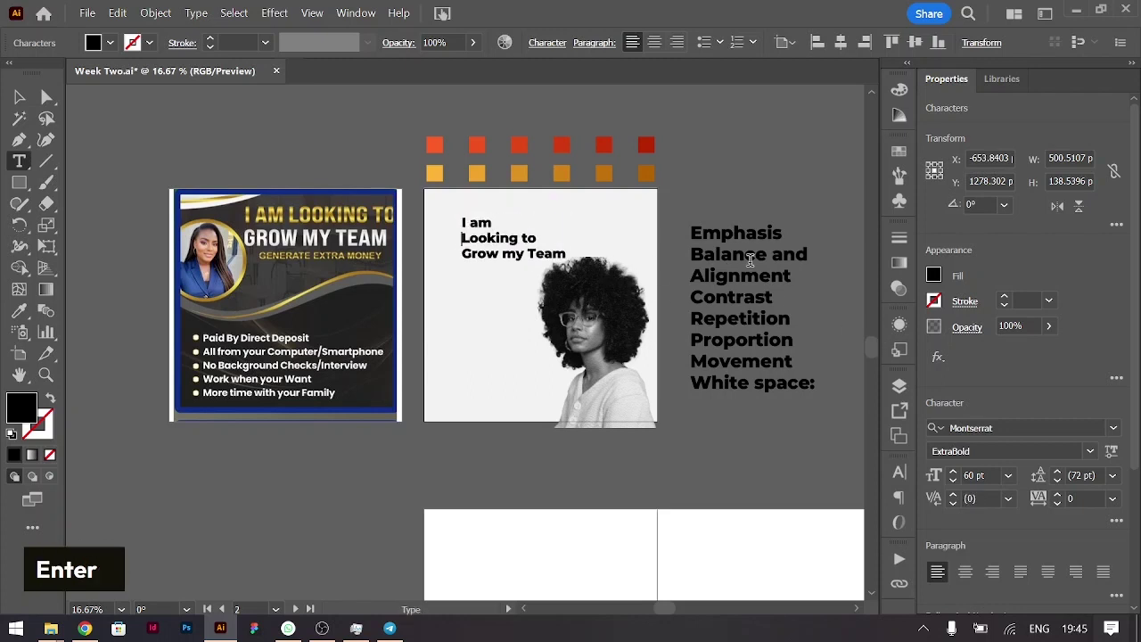
# Step: Rearrange the headline into four lines and capitalise My
pyautogui.press('Return')
pyautogui.press('Right')
pyautogui.press('Right')
pyautogui.press('Right')
pyautogui.press('Right')
pyautogui.press('Down')
pyautogui.press('BackSpace')
pyautogui.press('ctrl+Right')
pyautogui.press('ctrl+Right')
pyautogui.press('ctrl+Left')
pyautogui.press('Return')
pyautogui.press('BackSpace')
pyautogui.write('m')
# Step: Tighten the whole headline's leading to 58 pt
pyautogui.press('m')
pyautogui.press('alt+Up')
pyautogui.press('alt+Up')
pyautogui.press('alt+Up')
pyautogui.press('alt+Down')
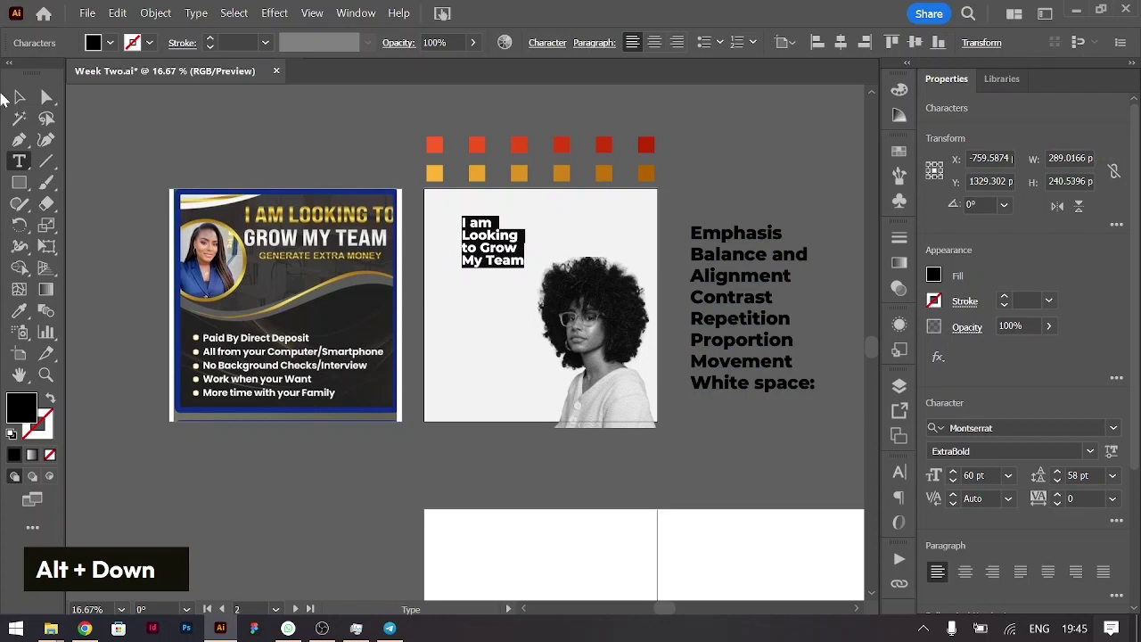
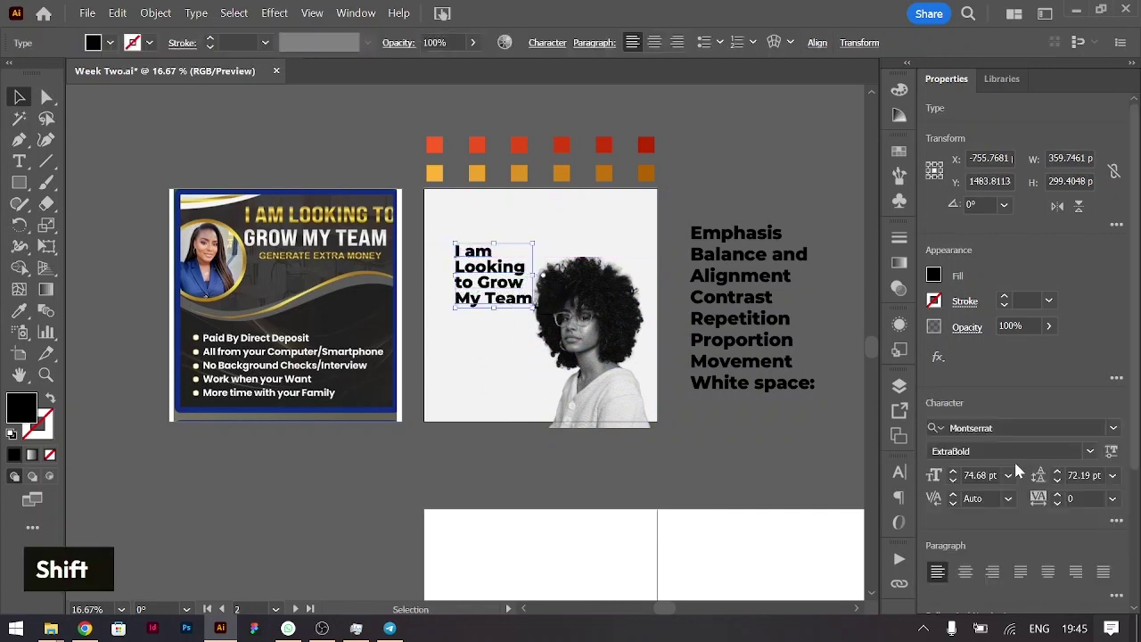
# Step: Enlarge the headline to 76 pt and nudge it left beside the woman's photo
pyautogui.press('shift+Up')
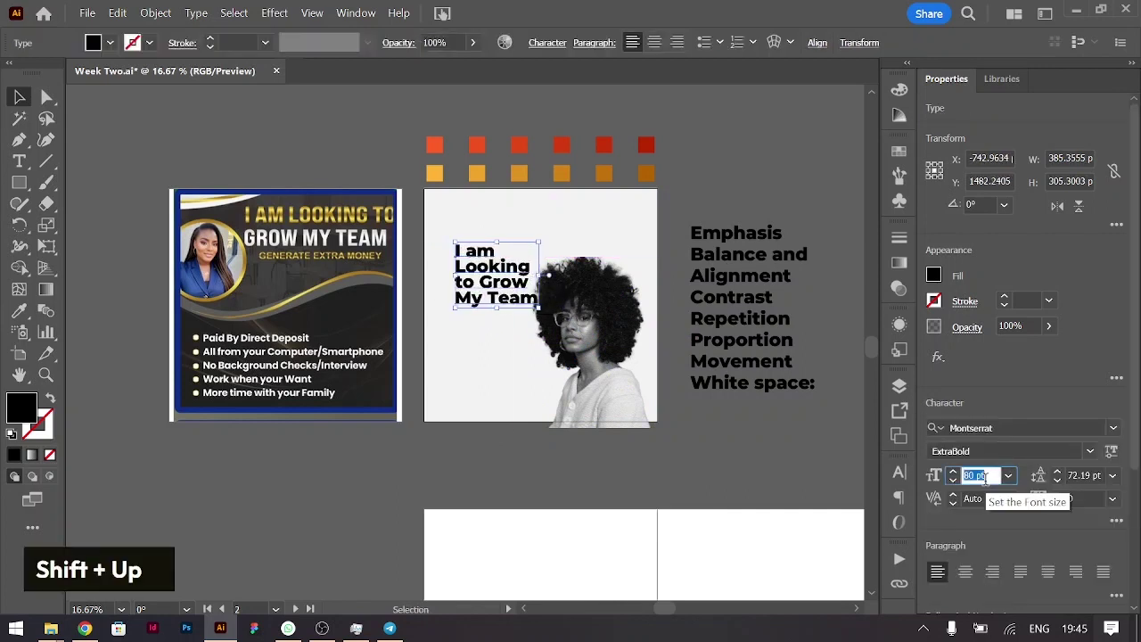
pyautogui.press('Down')
pyautogui.press('Down')
pyautogui.press('Down')
pyautogui.press('Down')
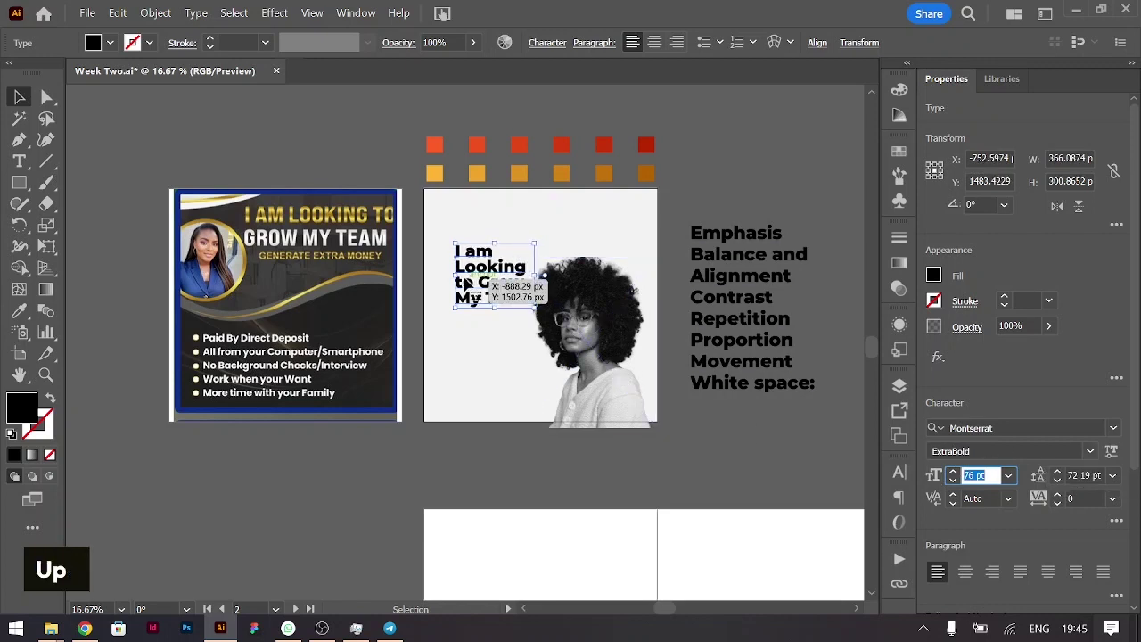
pyautogui.press('Up')
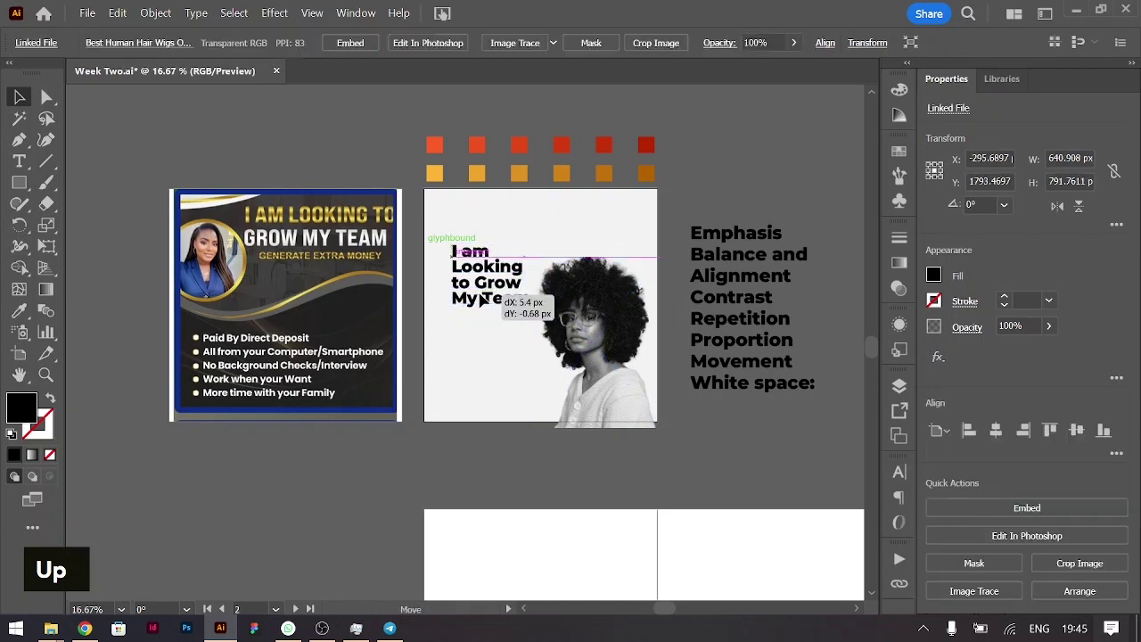
pyautogui.press('ctrl+=')
pyautogui.scroll(-3)
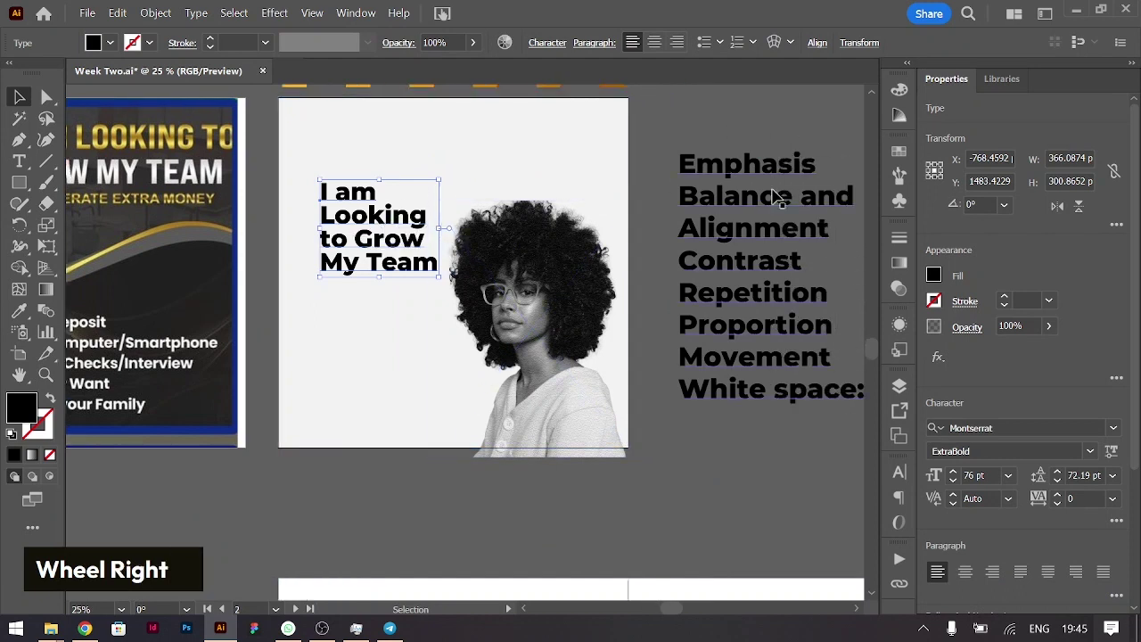
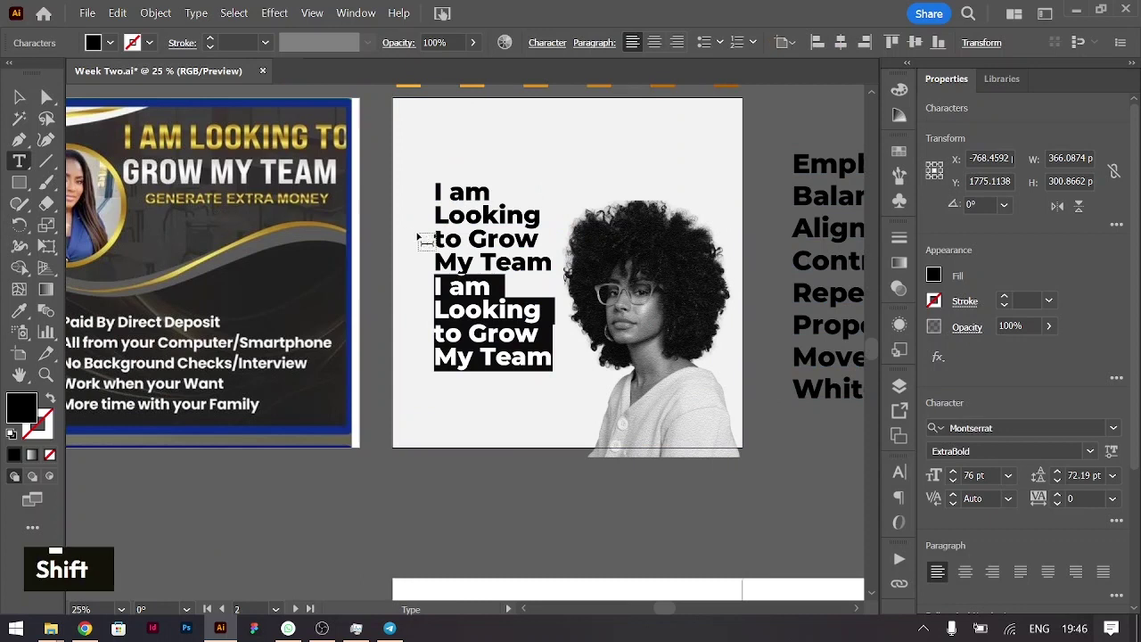
# Step: Type 'Generate Extra Money' and set it in Montserrat Medium around 30 pt
pyautogui.write('gener')
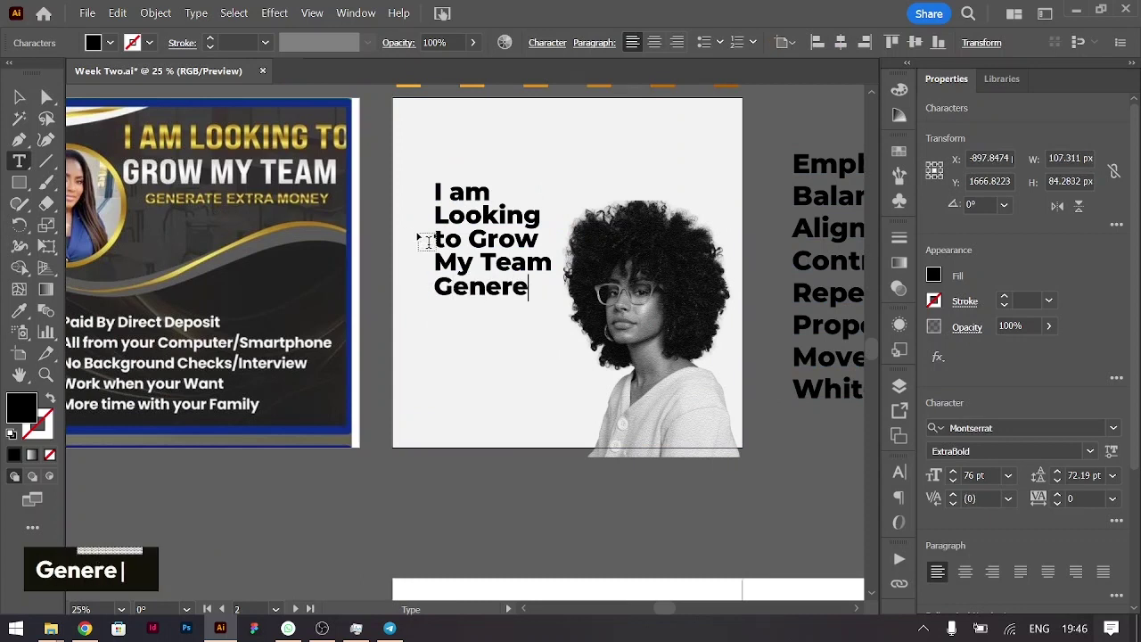
pyautogui.write('ate extra money')
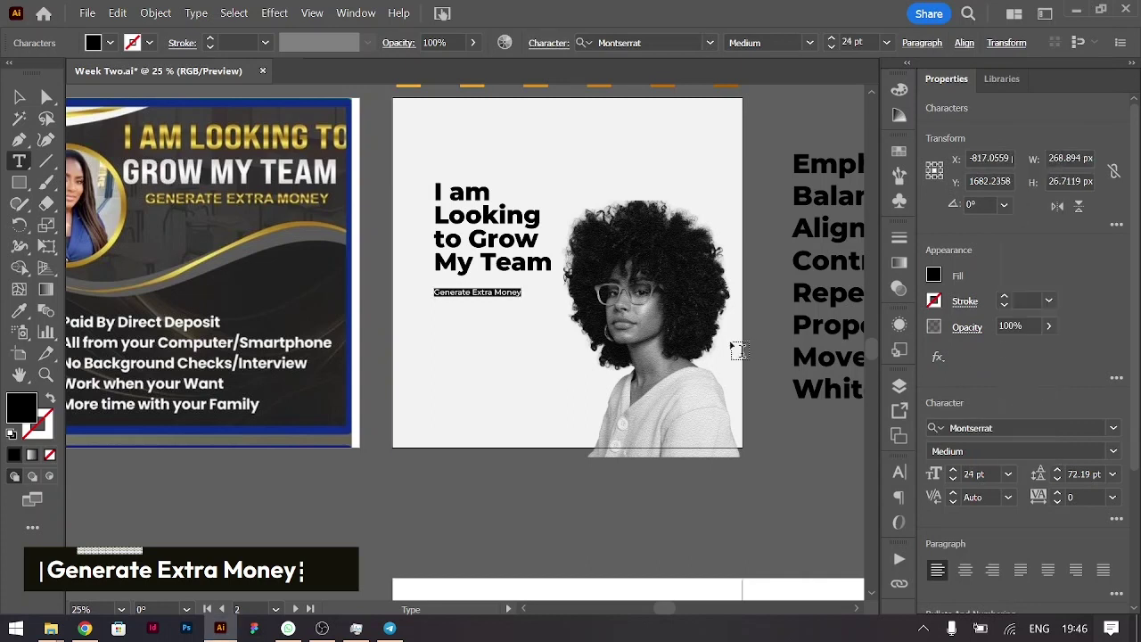
pyautogui.press('ctrl+shift+.')
pyautogui.press('ctrl+shift+.')
pyautogui.press('ctrl+shift+.')
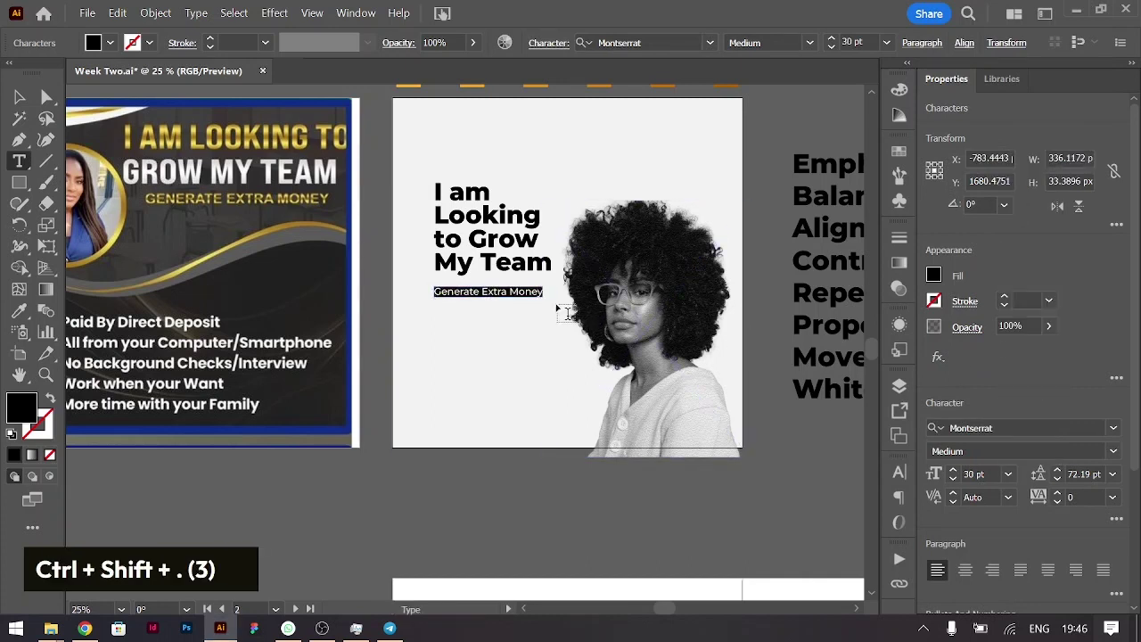
pyautogui.press('shift+Up')
pyautogui.press('shift+Up')
pyautogui.press('shift+Down')
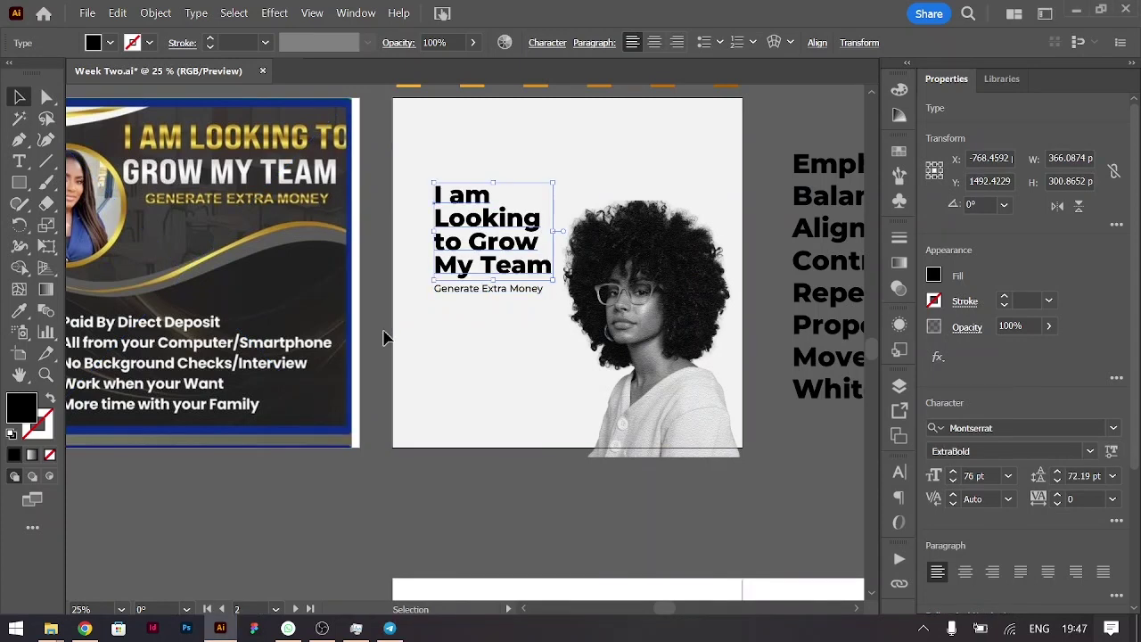
# Step: Colour only the word Grow red, undoing the accidental whole-headline recolour
pyautogui.doubleClick(521, 271)
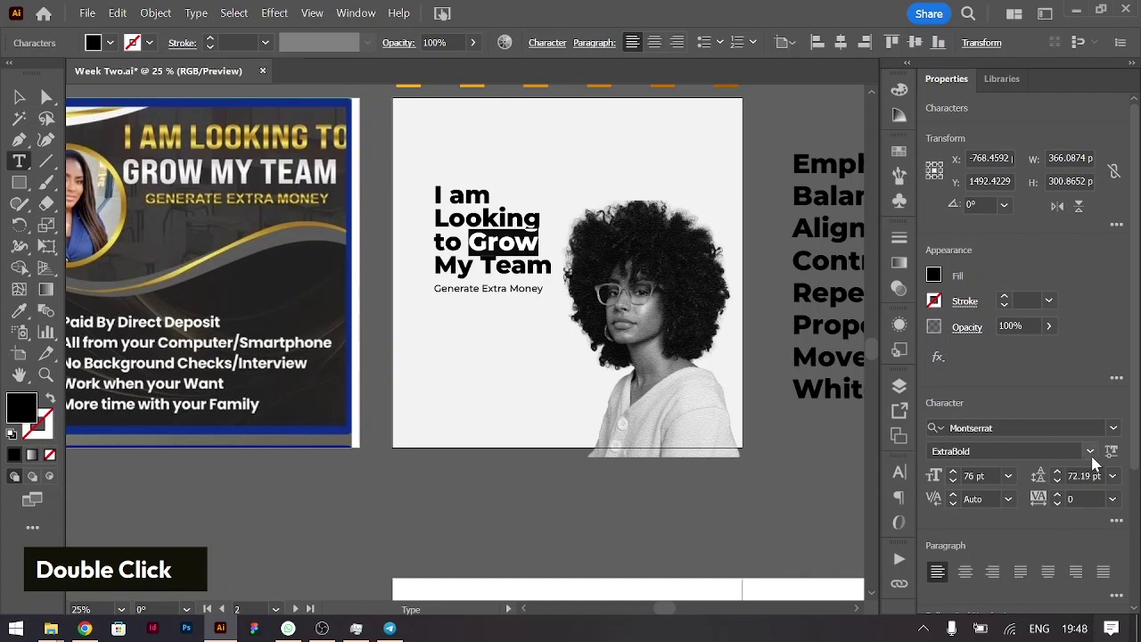
pyautogui.scroll(3)
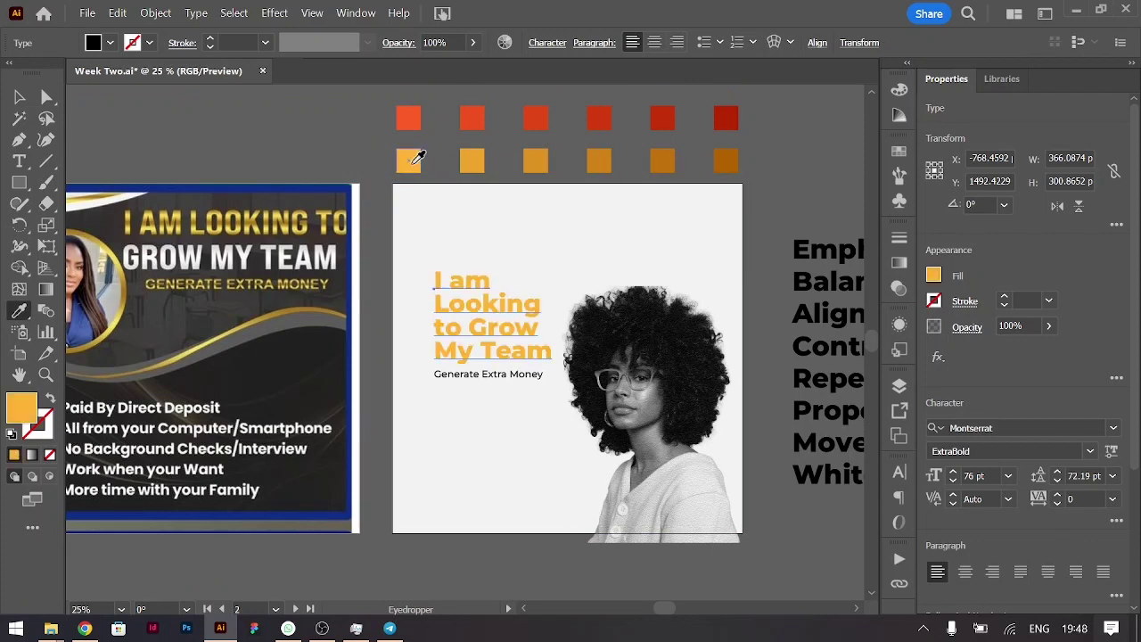
pyautogui.press('ctrl+z')
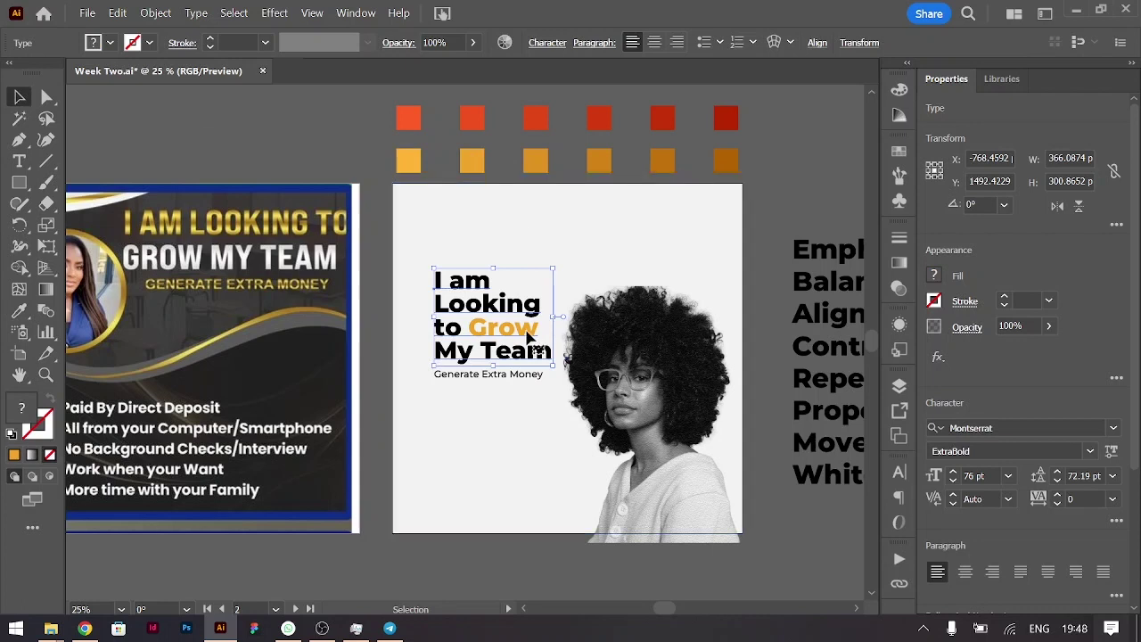
pyautogui.doubleClick(508, 336)
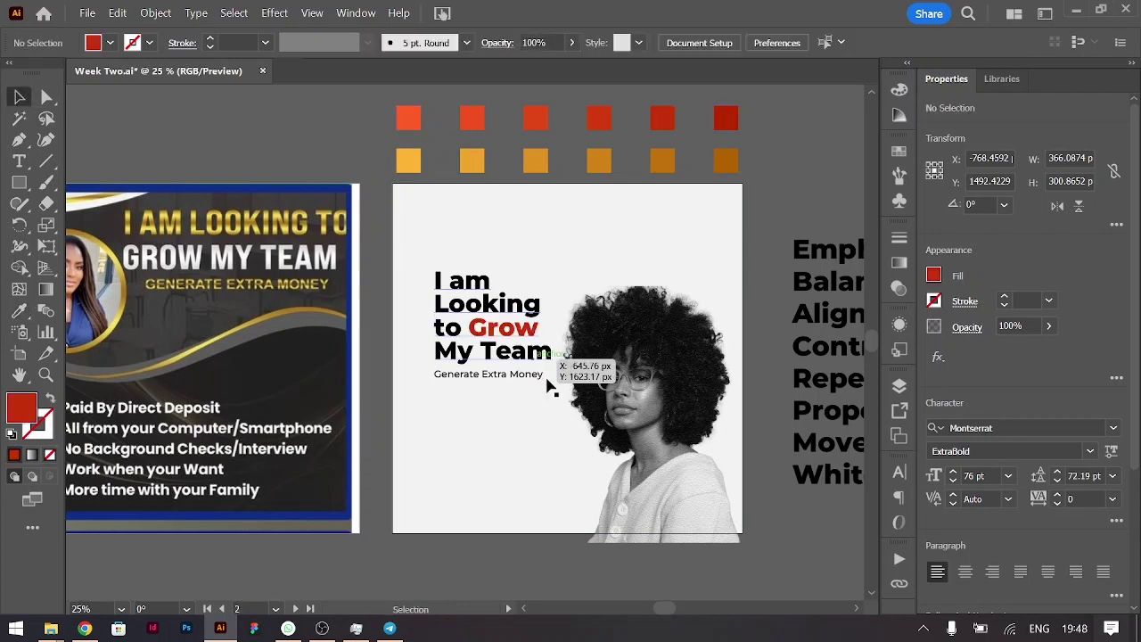
# Step: Tighten the headline leading and nudge the subheading up beneath it
pyautogui.press('alt+Up')
pyautogui.press('alt+Up')
pyautogui.press('alt+Down')
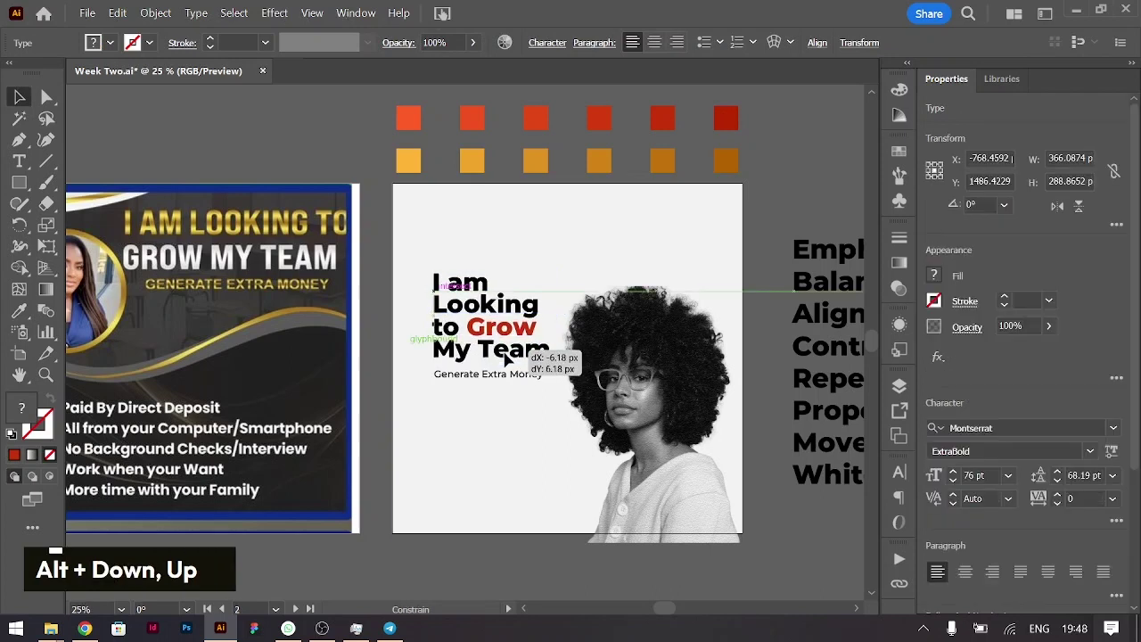
pyautogui.press('shift+Up')
pyautogui.press('Up')
pyautogui.press('Up')
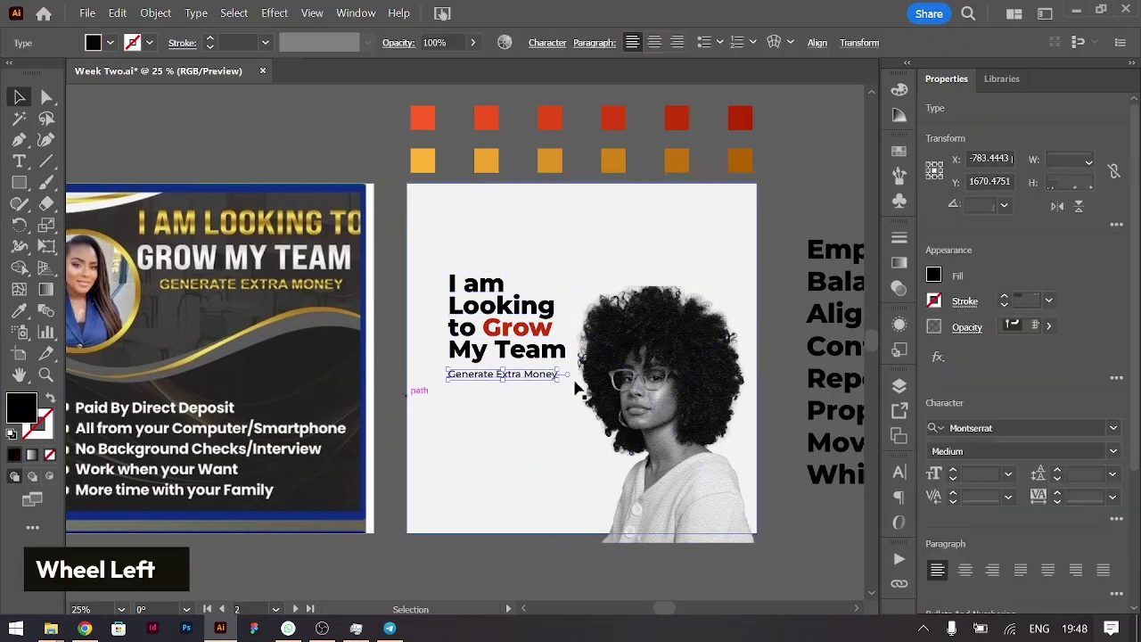
# Step: Replace the copied subheading with bullets from 'Paid by Direct Deposit' onward
pyautogui.click(539, 388)
pyautogui.doubleClick(538, 412)
pyautogui.press('ctrl+a')
pyautogui.write('paid by direct D')
pyautogui.press('Return')
pyautogui.write('all from')
pyautogui.press('Return')
pyautogui.write('n')
# Step: Finish the five-item list down to 'More time with family' and end editing
pyautogui.press('Return')
pyautogui.press('Return')
pyautogui.press('BackSpace')
pyautogui.press('Down')
pyautogui.write('wore')
pyautogui.press('Return')
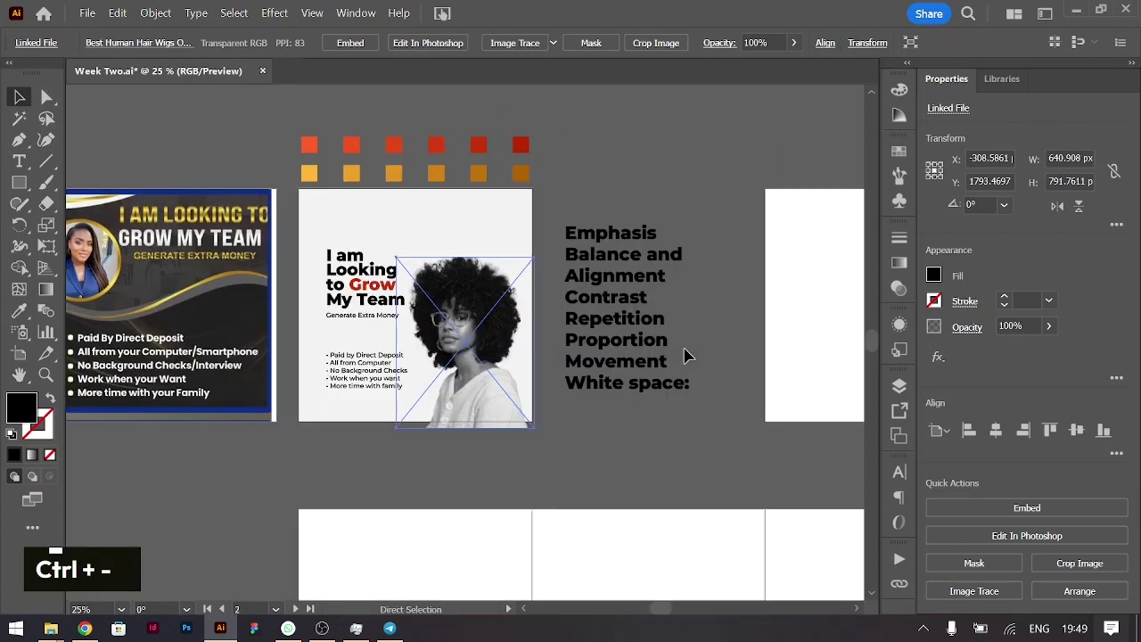
pyautogui.press('ctrl+-')
pyautogui.press('ctrl+=')
# Step: Draw a circle over the woman's head and fill it with sampled orange
pyautogui.press('ctrl+=')
pyautogui.scroll(3)
pyautogui.scroll(-3)
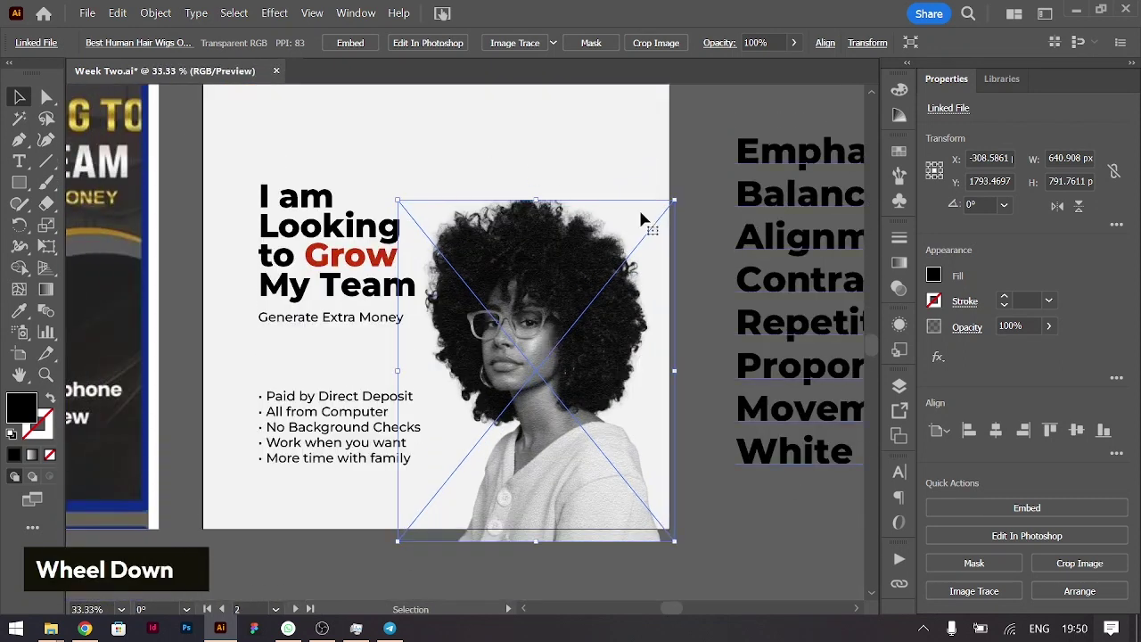
pyautogui.rightClick(21, 191)
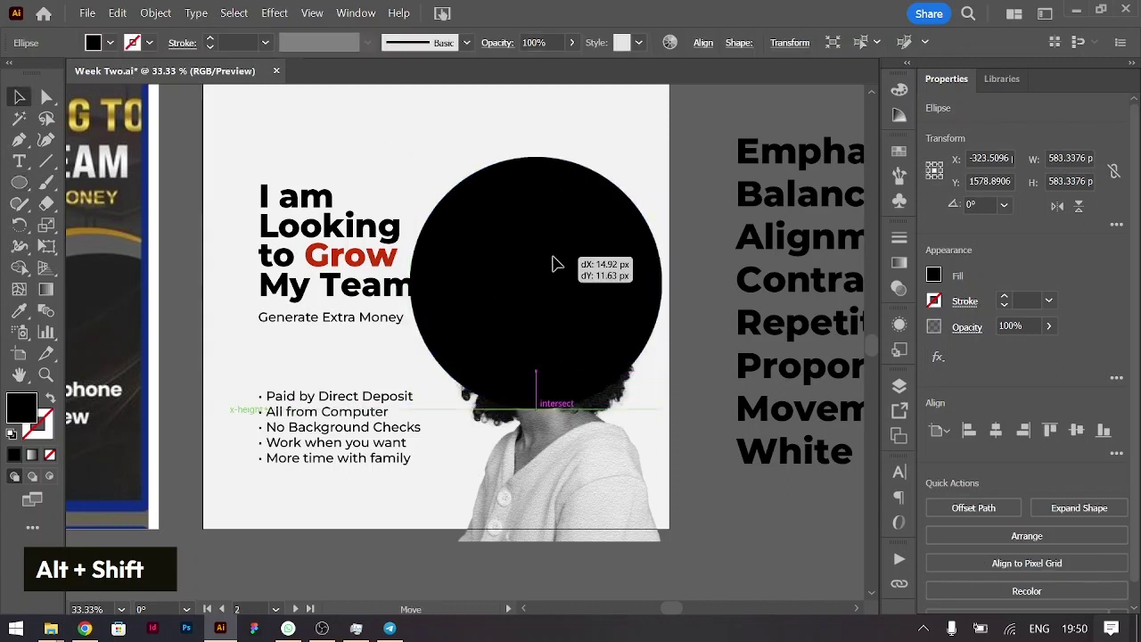
pyautogui.scroll(3)
pyautogui.press('i')
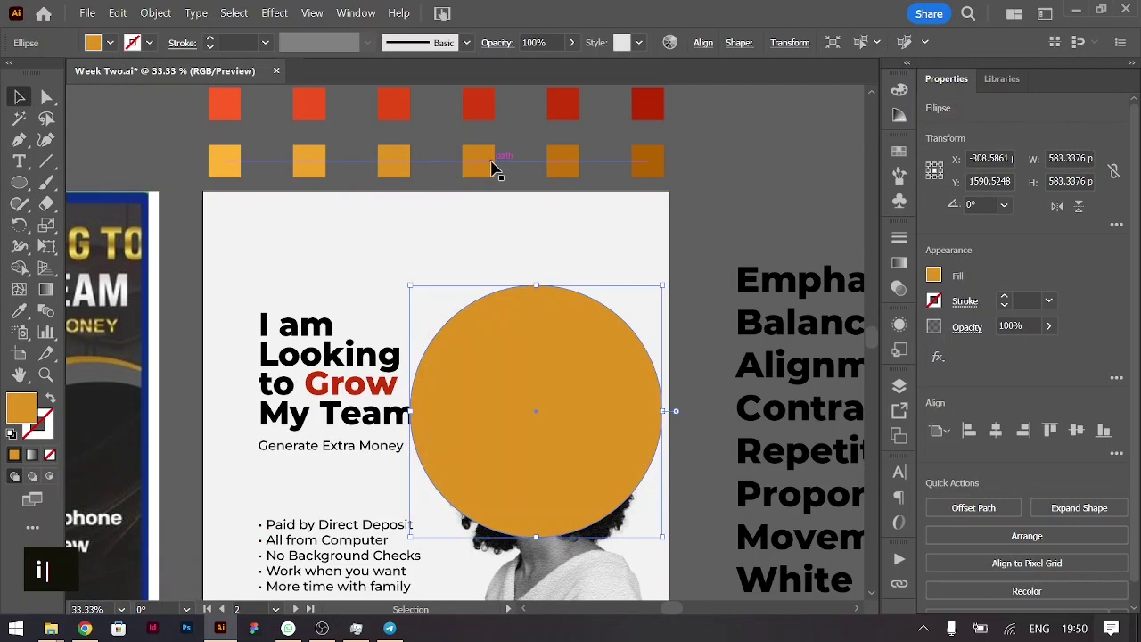
# Step: Roughen the circle's edge with Size 5% and Detail 3
pyautogui.doubleClick(948, 367)
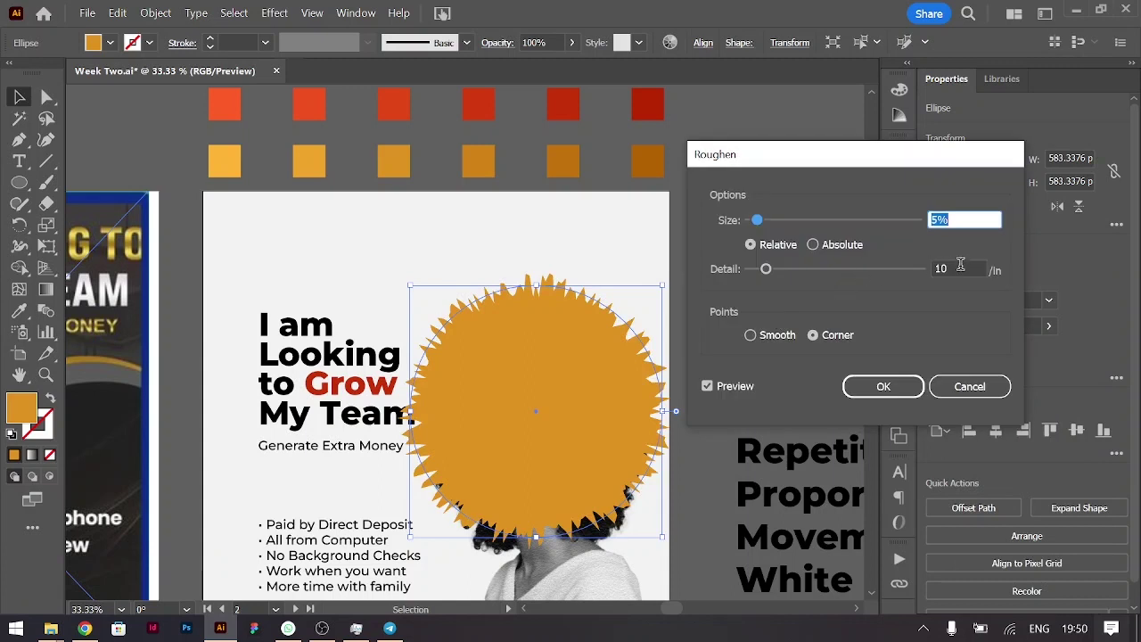
pyautogui.press('Down')
pyautogui.press('Down')
pyautogui.press('Down')
pyautogui.press('Down')
pyautogui.press('Down')
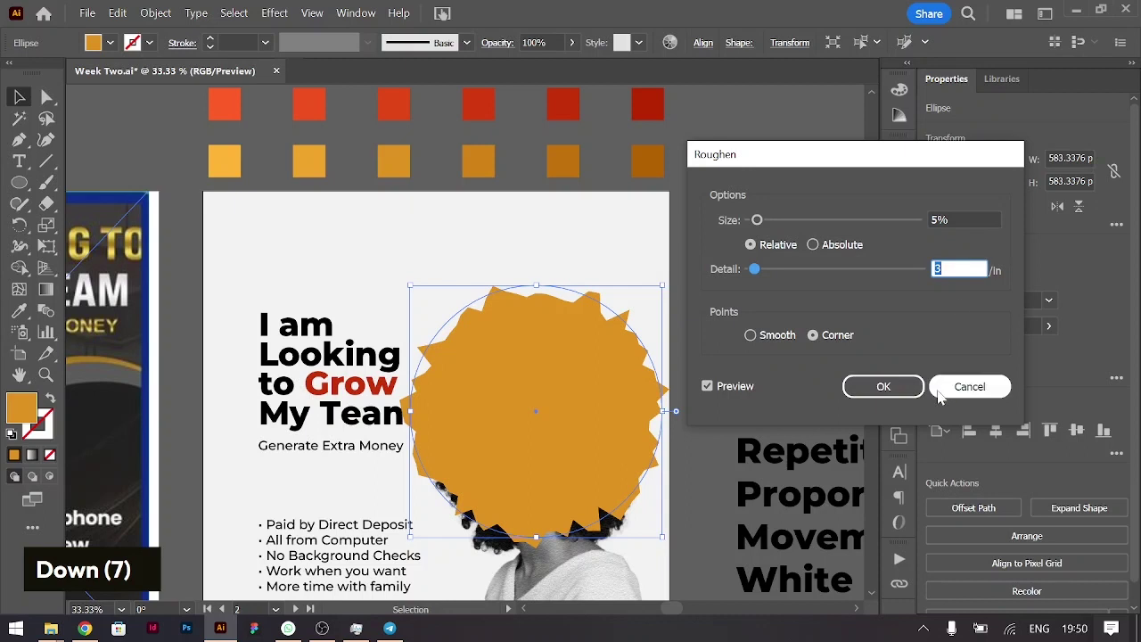
# Step: Scale a 90% copy of the burst and fill it lighter orange
pyautogui.rightClick(574, 372)
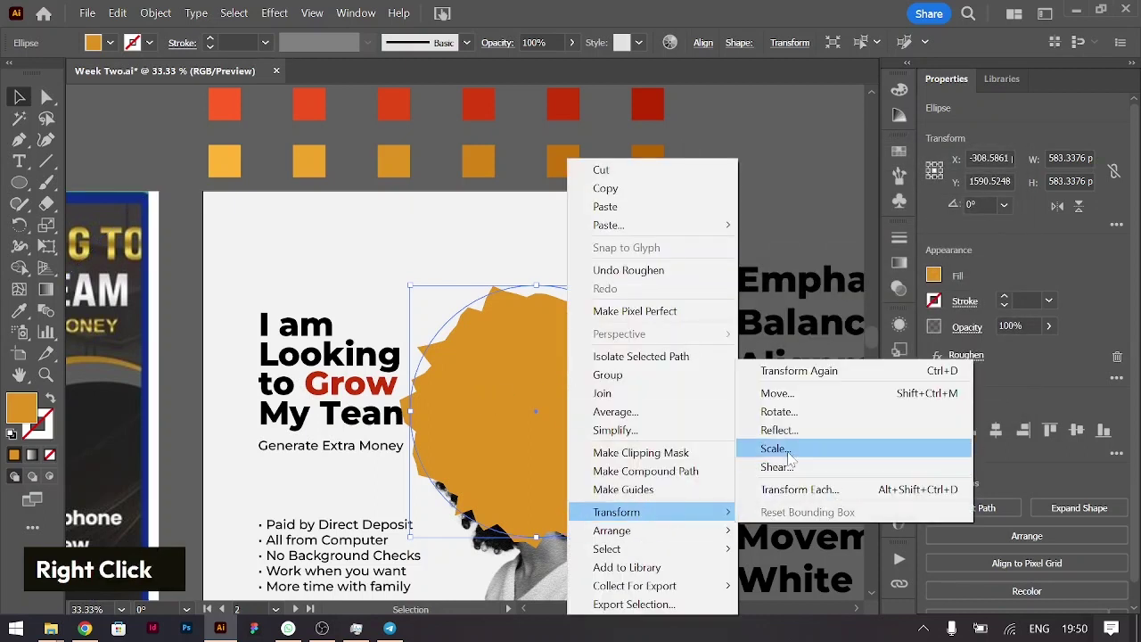
pyautogui.write('90')
pyautogui.press('Tab')
pyautogui.write('90')
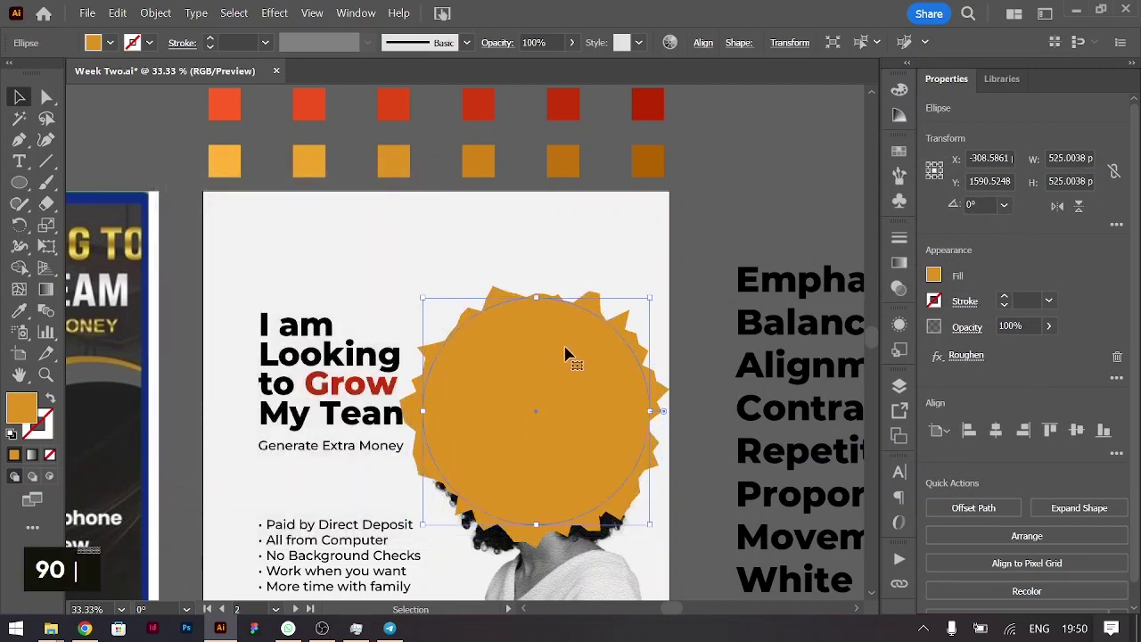
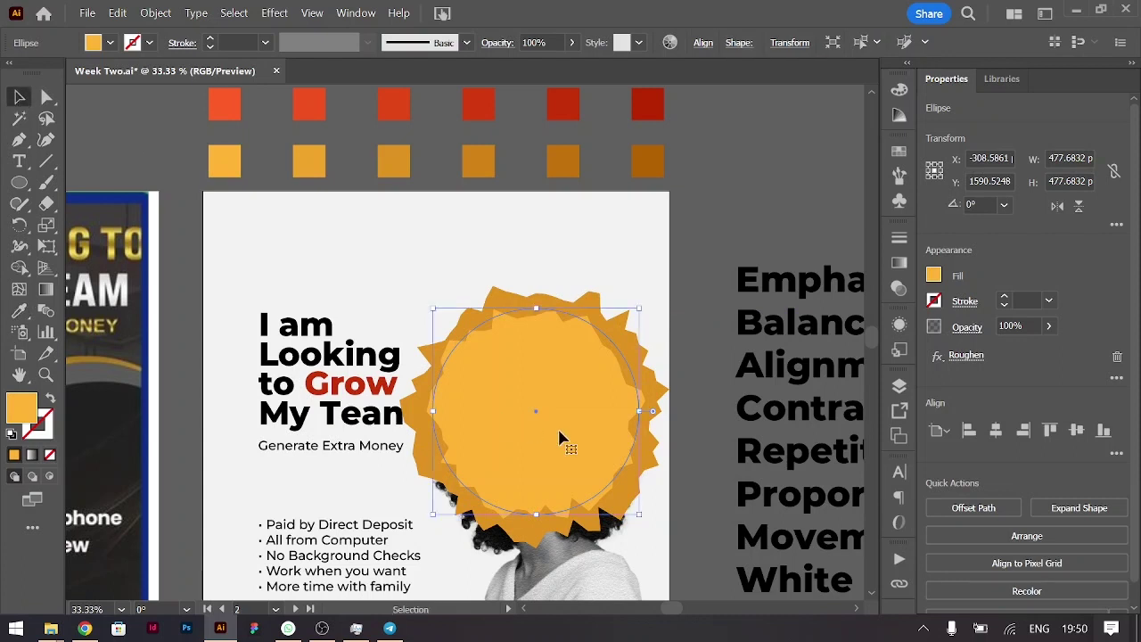
pyautogui.click(659, 380)
# Step: Send the two burst shapes backward behind the woman's photo
pyautogui.press('ctrl+g')
pyautogui.press('ctrl+[')
pyautogui.press('ctrl+[')
pyautogui.press('ctrl+[')
pyautogui.press('ctrl+[')
pyautogui.press('ctrl+[')
pyautogui.press('ctrl+[')
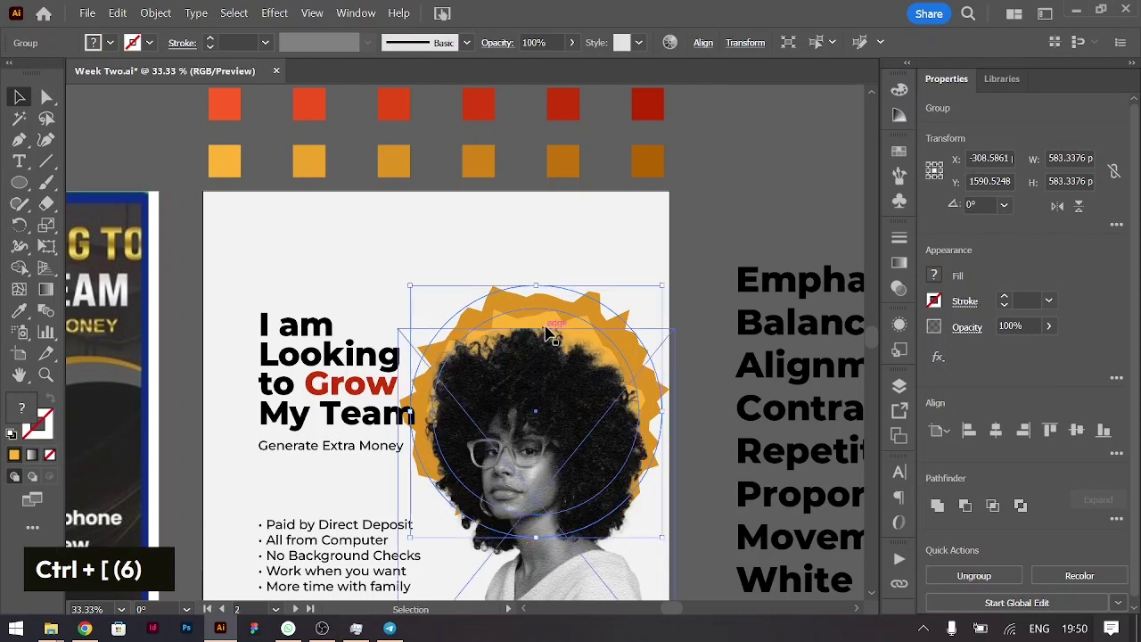
# Step: Group the layered burst with the photo so her hair overlaps it
pyautogui.press('shift+Down')
pyautogui.press('shift+Down')
pyautogui.press('shift+Down')
pyautogui.press('shift+Down')
pyautogui.press('shift+Down')
pyautogui.press('shift+Down')
pyautogui.scroll(-3)
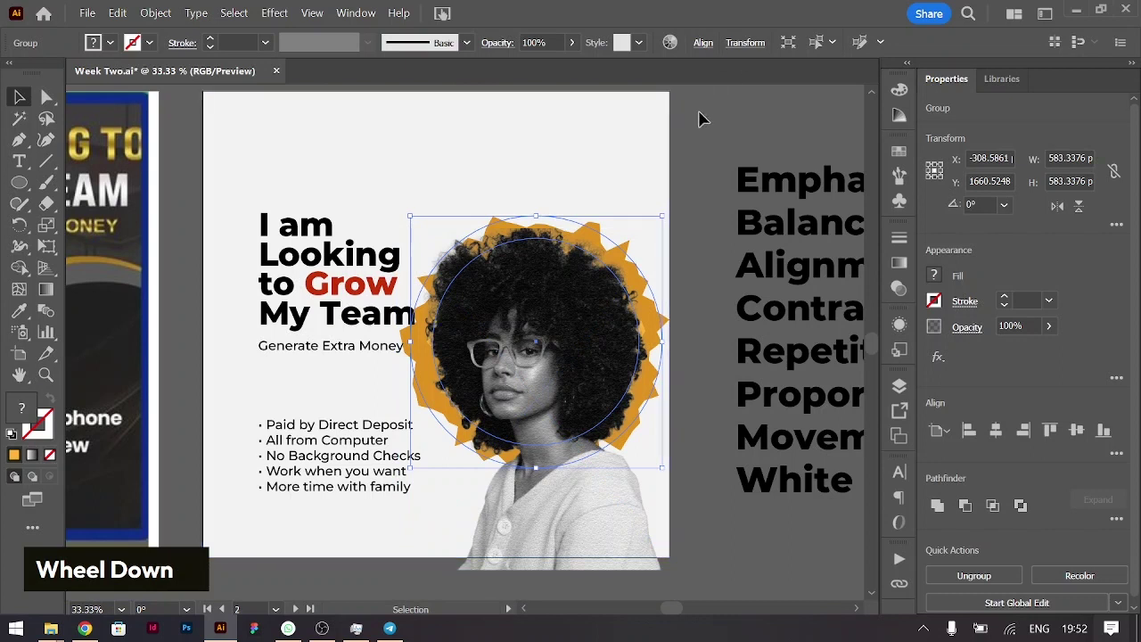
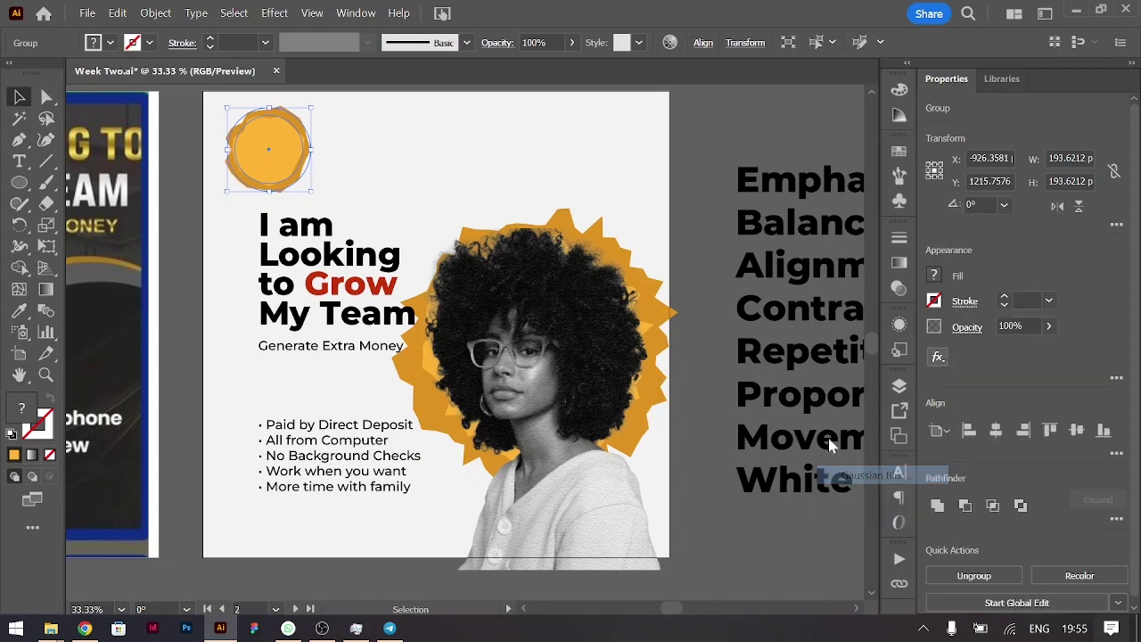
# Step: Blur a small orange dot with Gaussian radius 20 and duplicate it to the top left, above the head and beside the face
pyautogui.press('shift+Down')
pyautogui.press('shift+Down')
pyautogui.press('shift+Up')
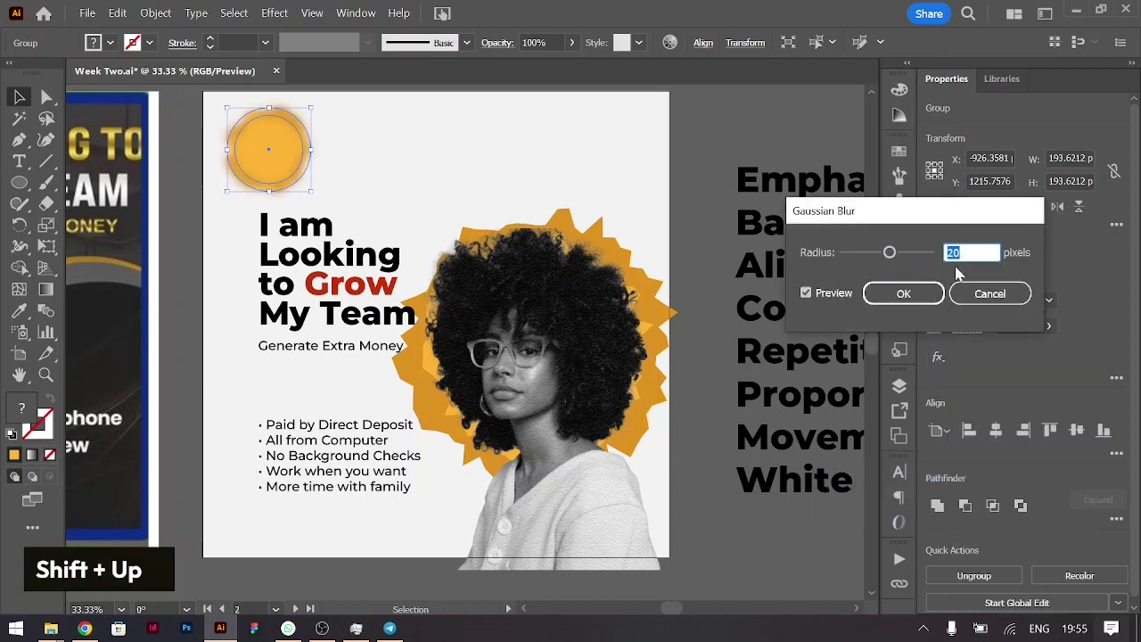
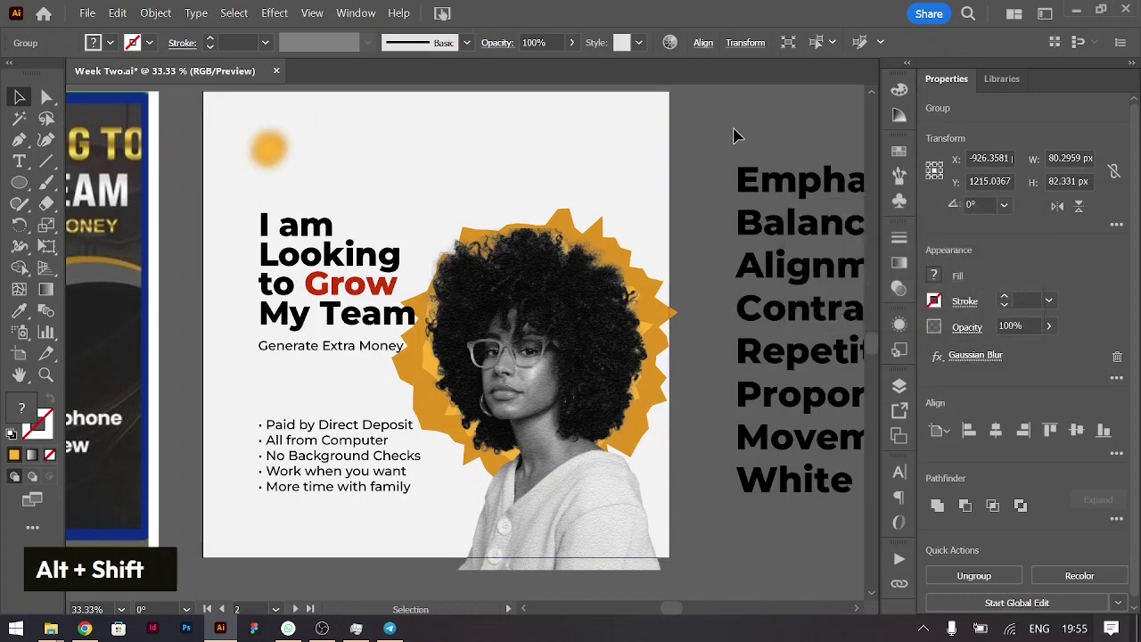
pyautogui.click(275, 153)
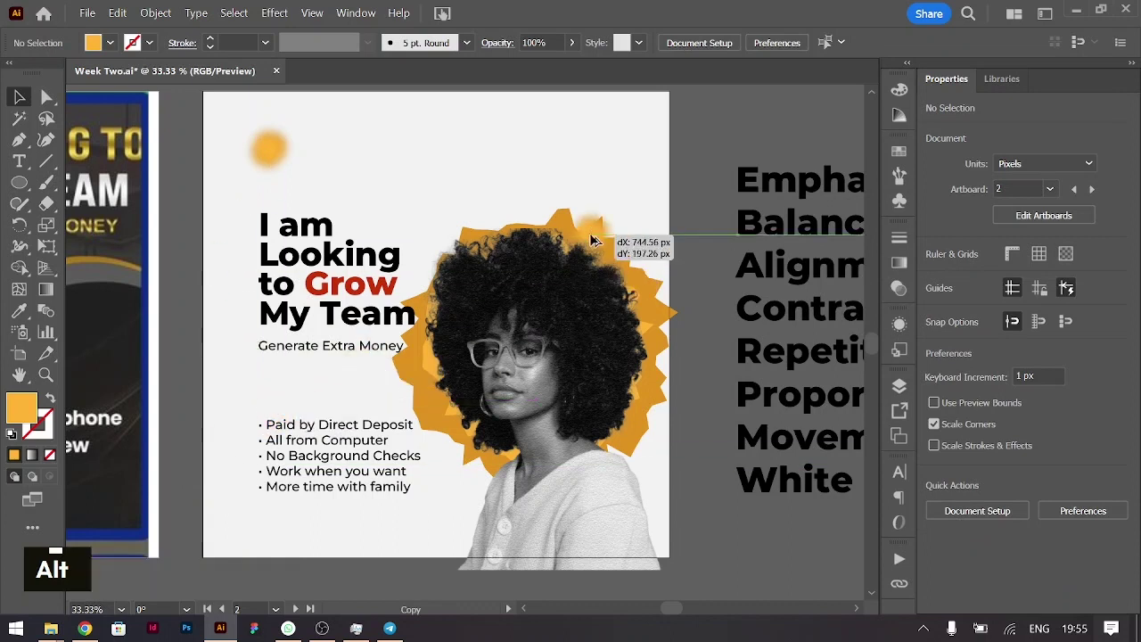
pyautogui.press('ctrl+shift+]')
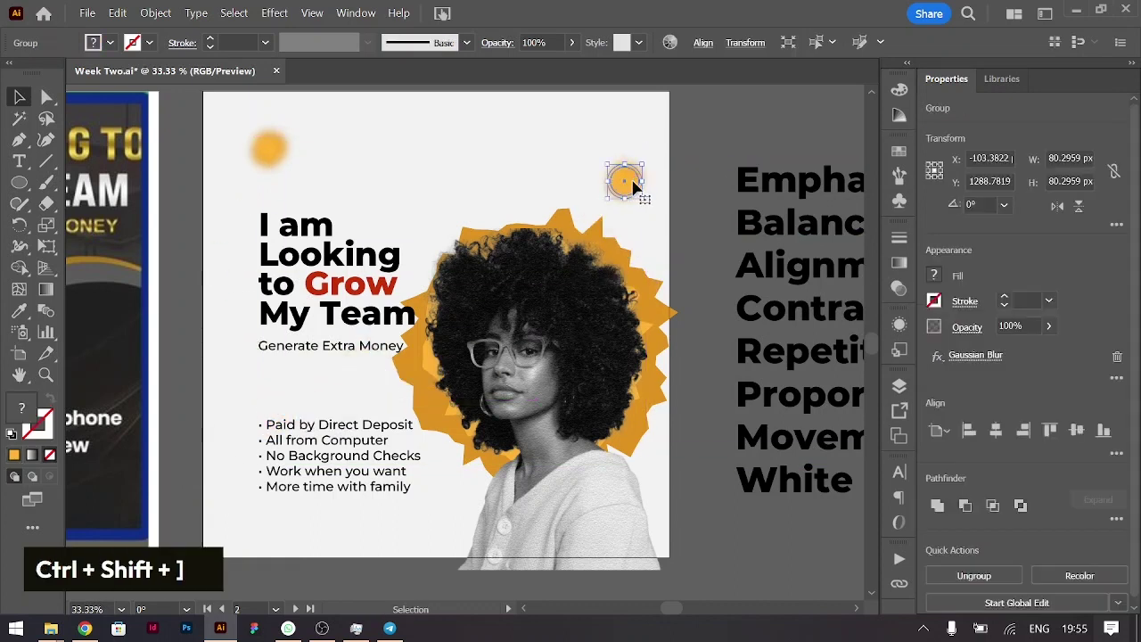
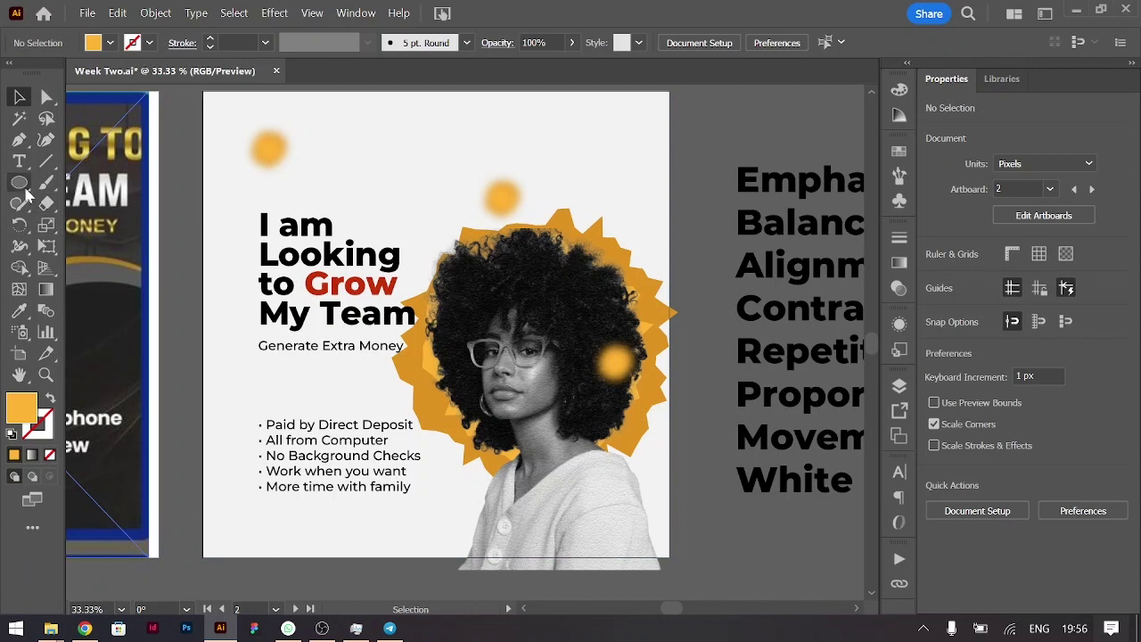
pyautogui.press('ctrl+-')
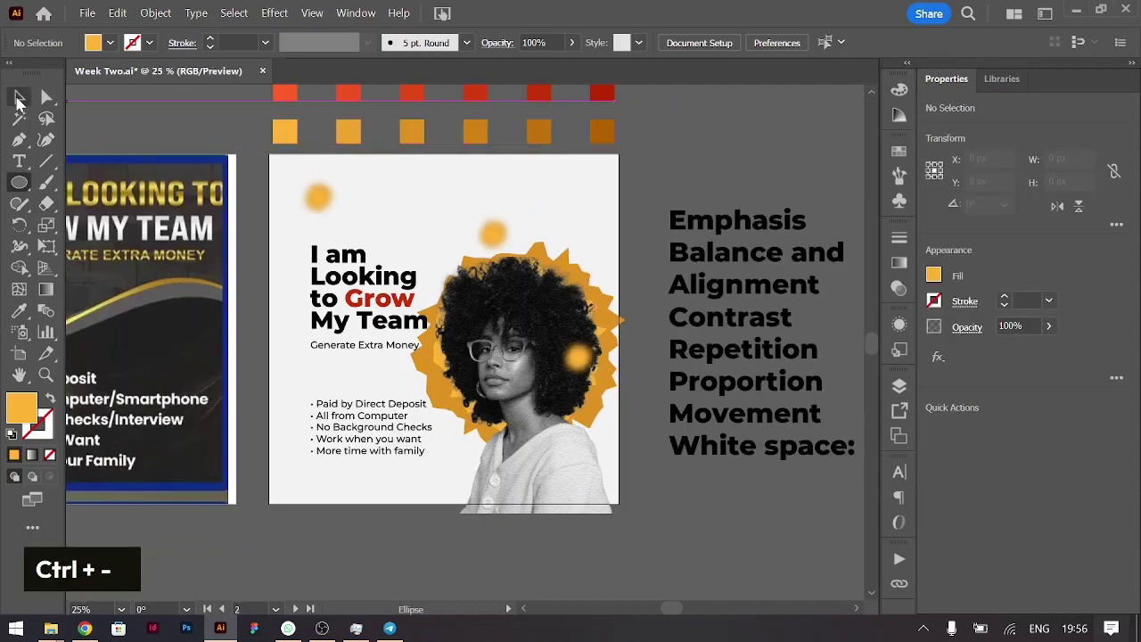
# Step: Paste a copy of the roughened burst in front and scale it past the artboard edges
pyautogui.press('ctrl+-')
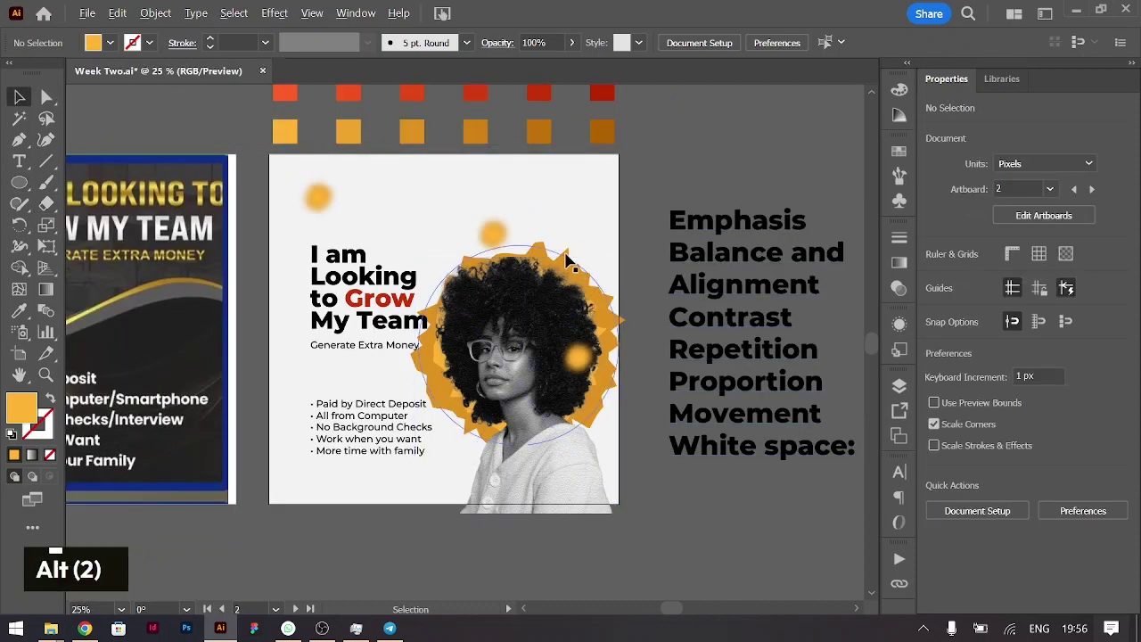
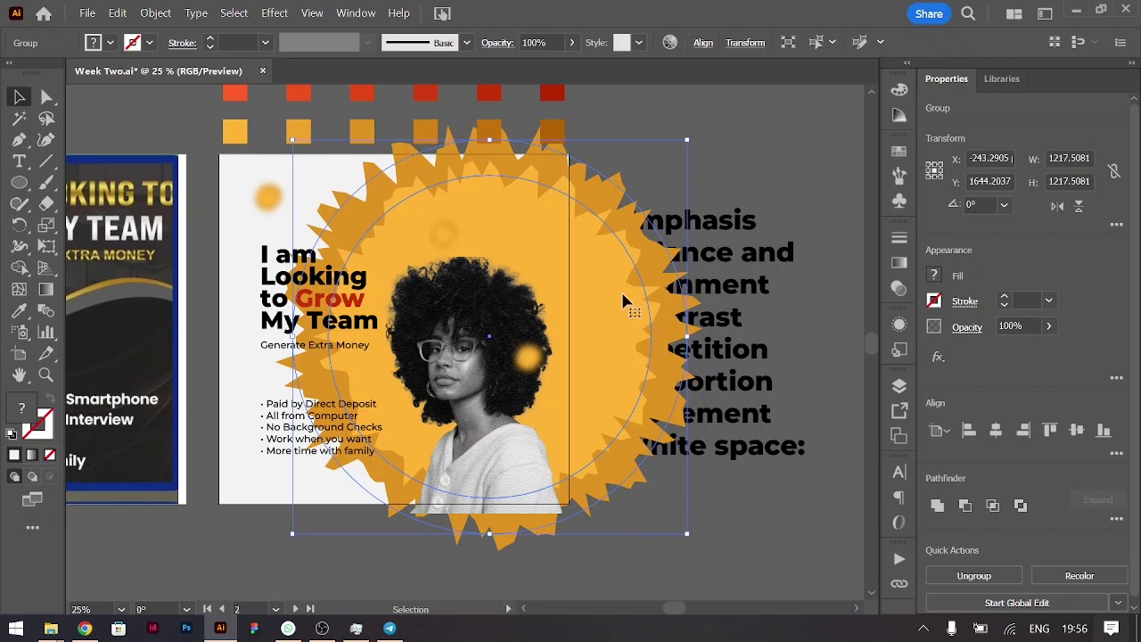
pyautogui.rightClick(629, 300)
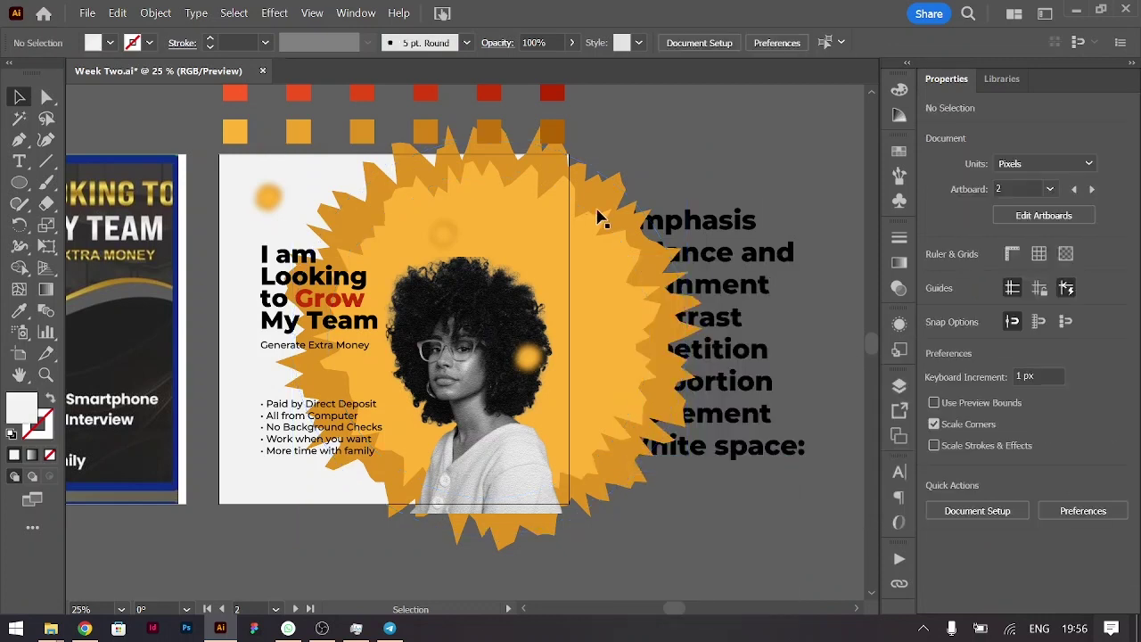
pyautogui.press('BackSpace')
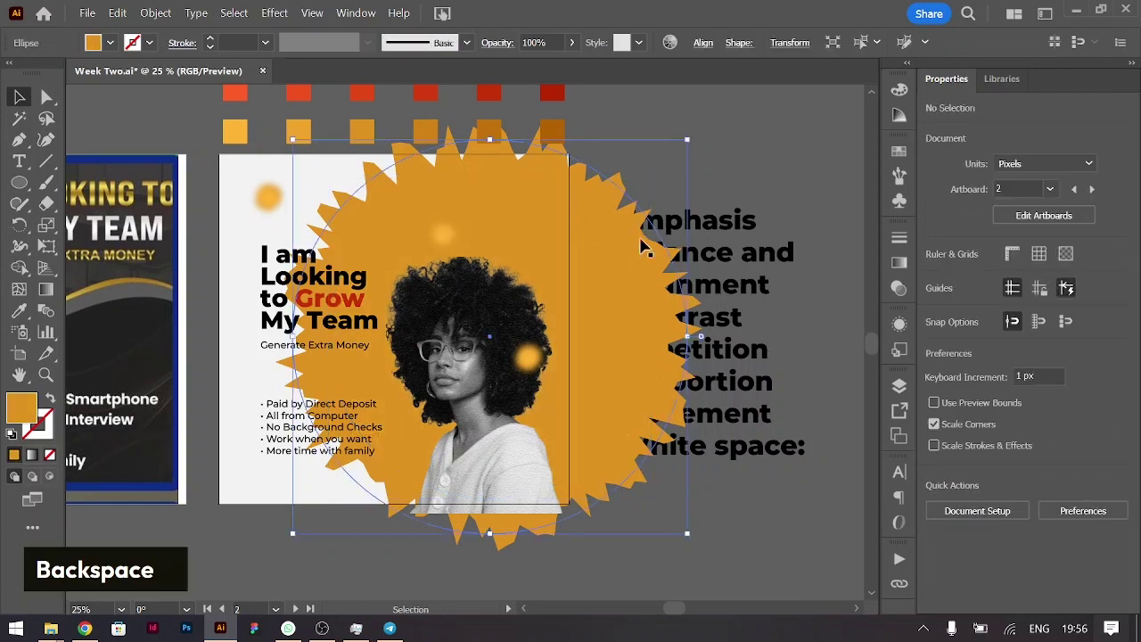
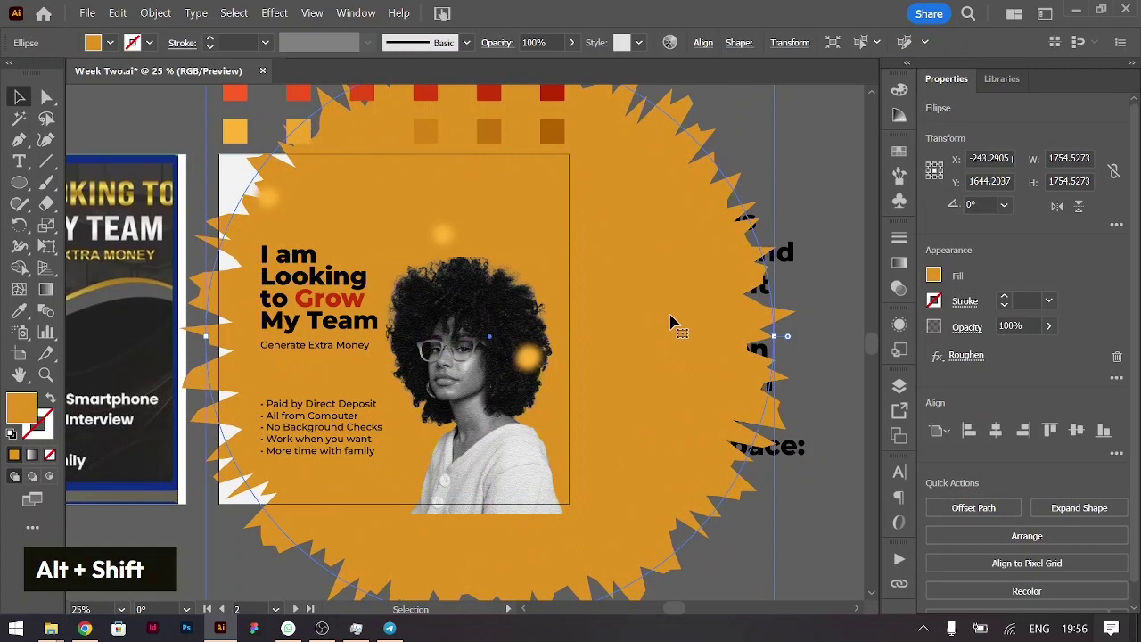
# Step: Try a 20% uniform scale of the large burst, then undo and shuffle its stacking order behind the text
pyautogui.rightClick(677, 318)
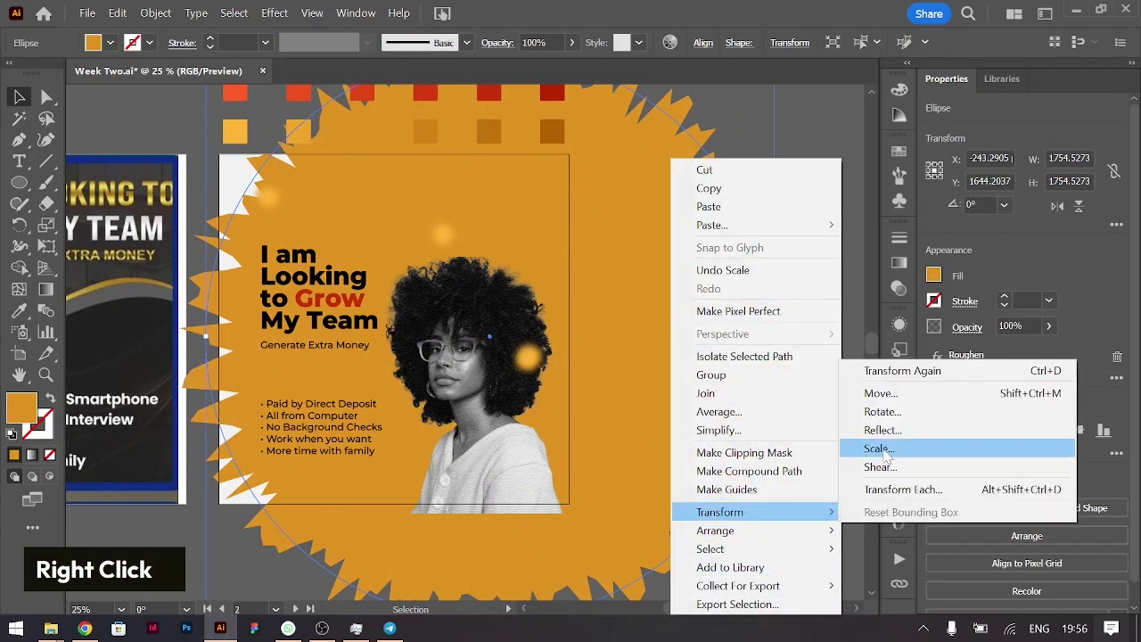
pyautogui.write('20')
pyautogui.press('Tab')
pyautogui.write('20')
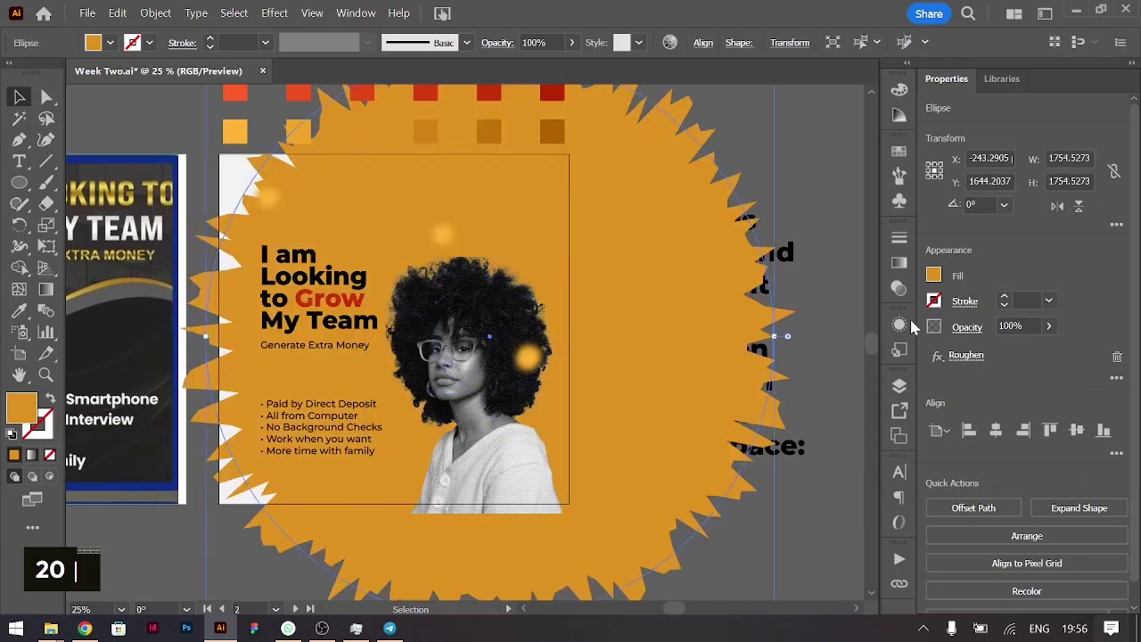
pyautogui.write('i')
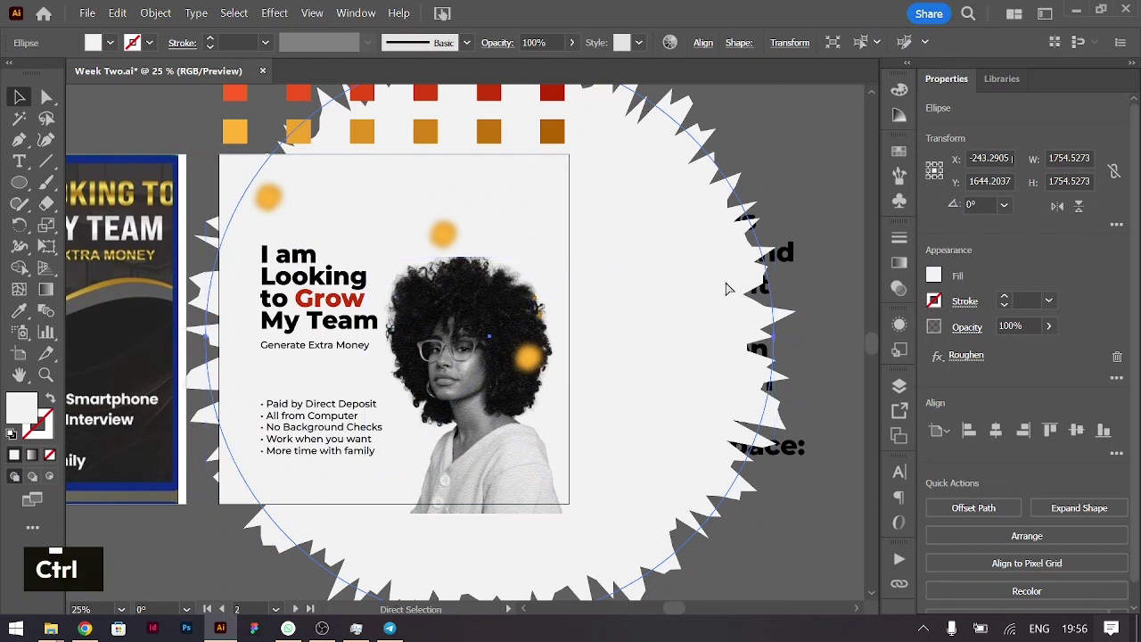
pyautogui.press('ctrl+[')
pyautogui.press('ctrl+z')
pyautogui.press('ctrl+z')
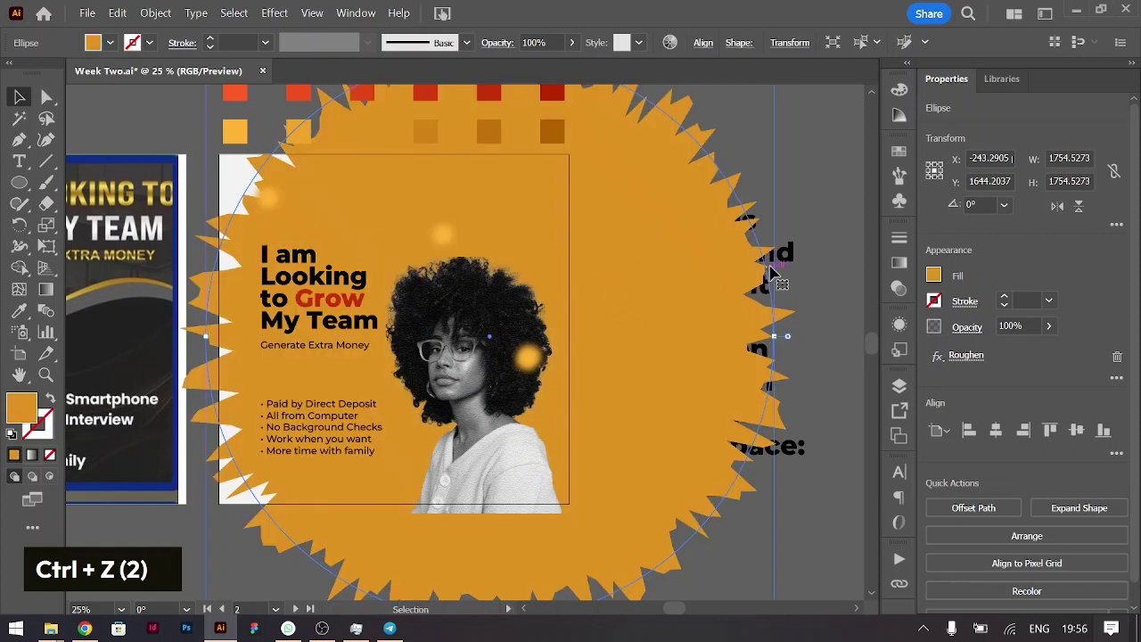
pyautogui.press('ctrl+[')
pyautogui.press('ctrl+[')
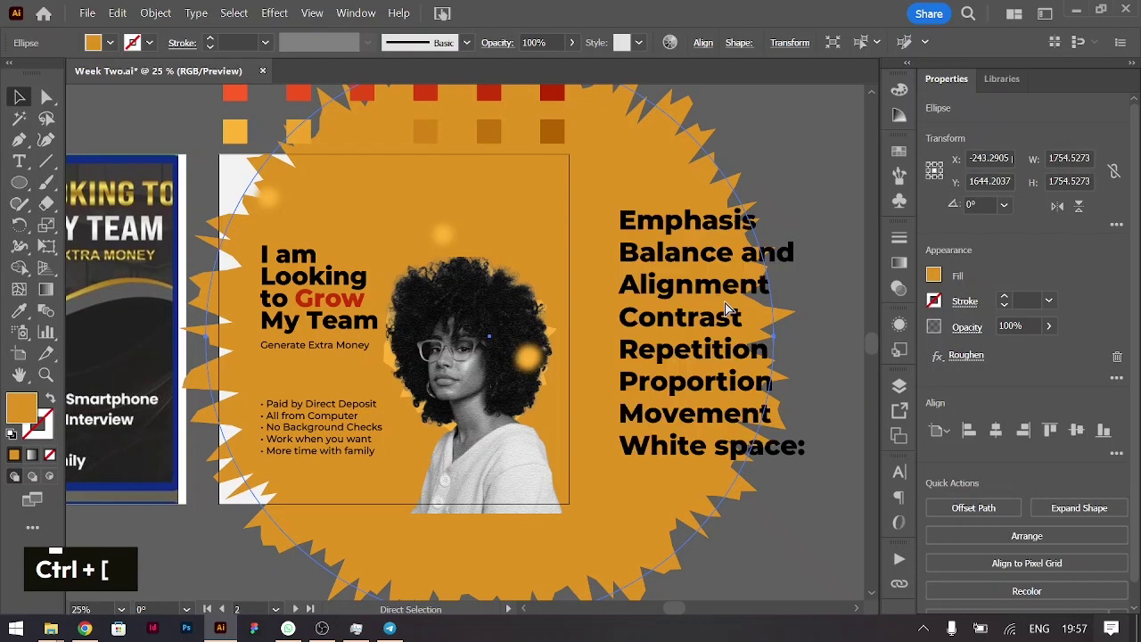
pyautogui.press('ctrl+]')
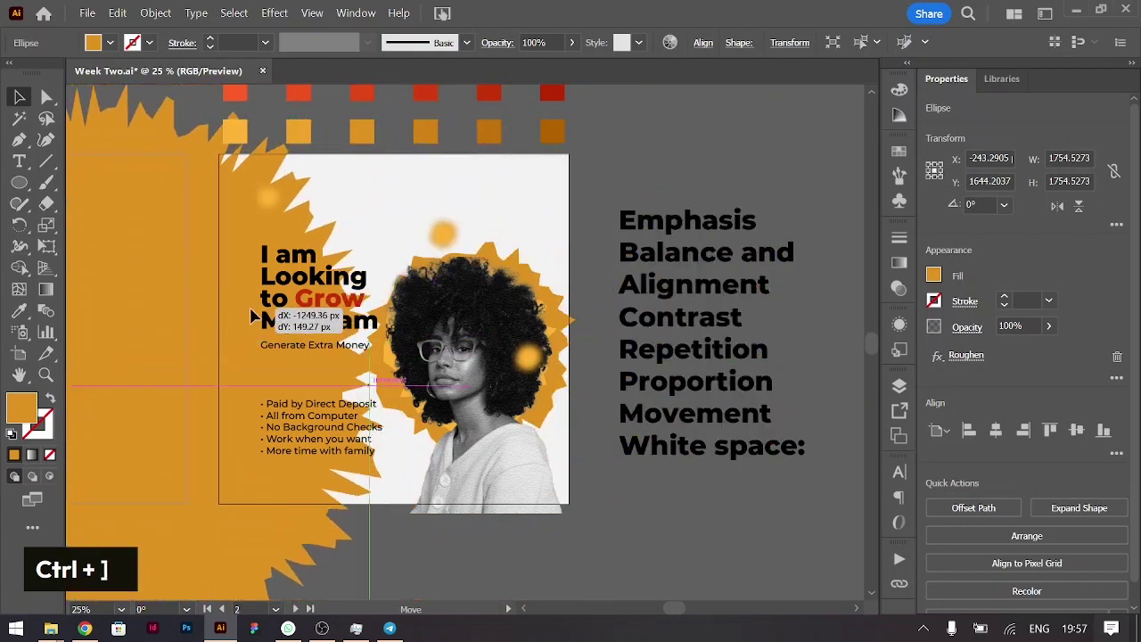
pyautogui.press('ctrl+z')
# Step: Create a 20% scaled copy of the burst over the face and fill the large burst white
pyautogui.rightClick(684, 260)
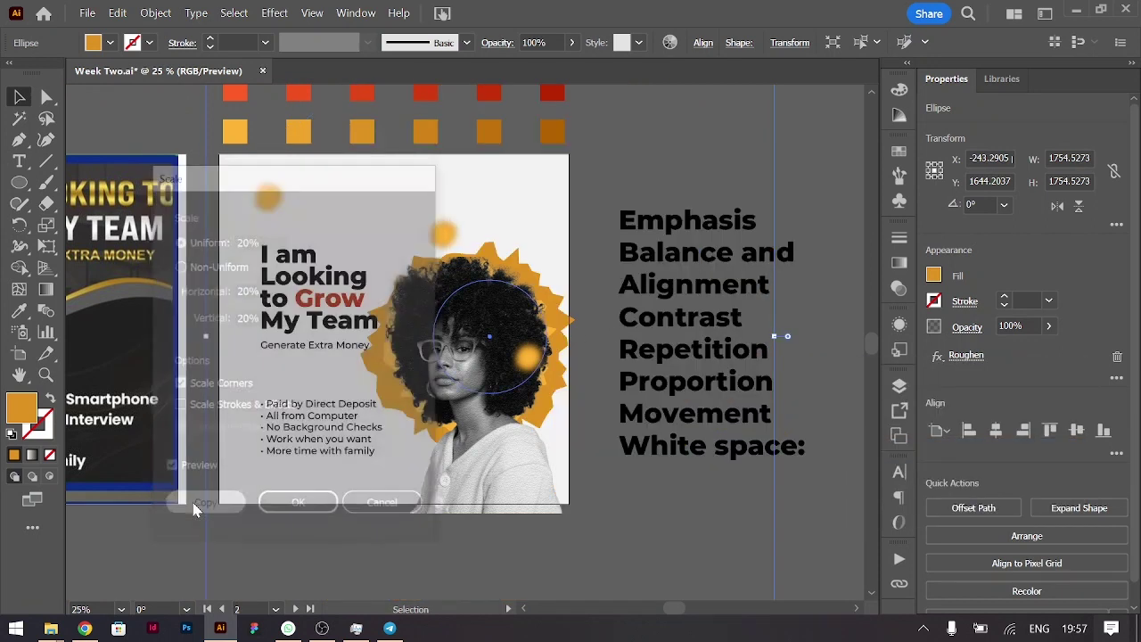
pyautogui.press('shift+Right')
pyautogui.press('shift+Right')
pyautogui.press('shift+Right')
pyautogui.press('shift+Right')
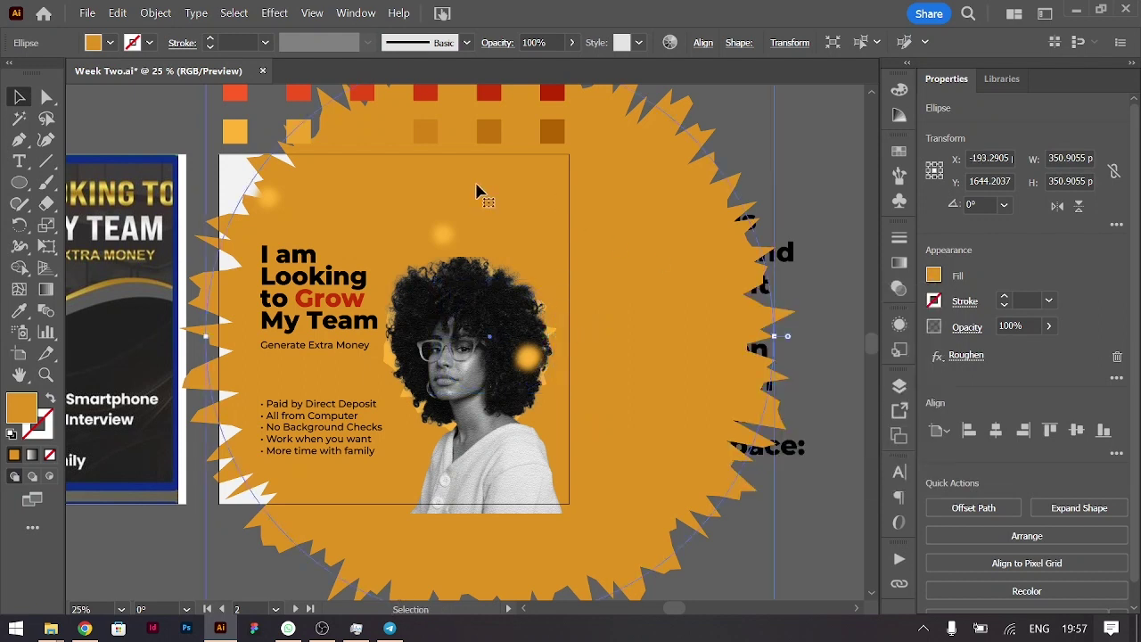
pyautogui.press('i')
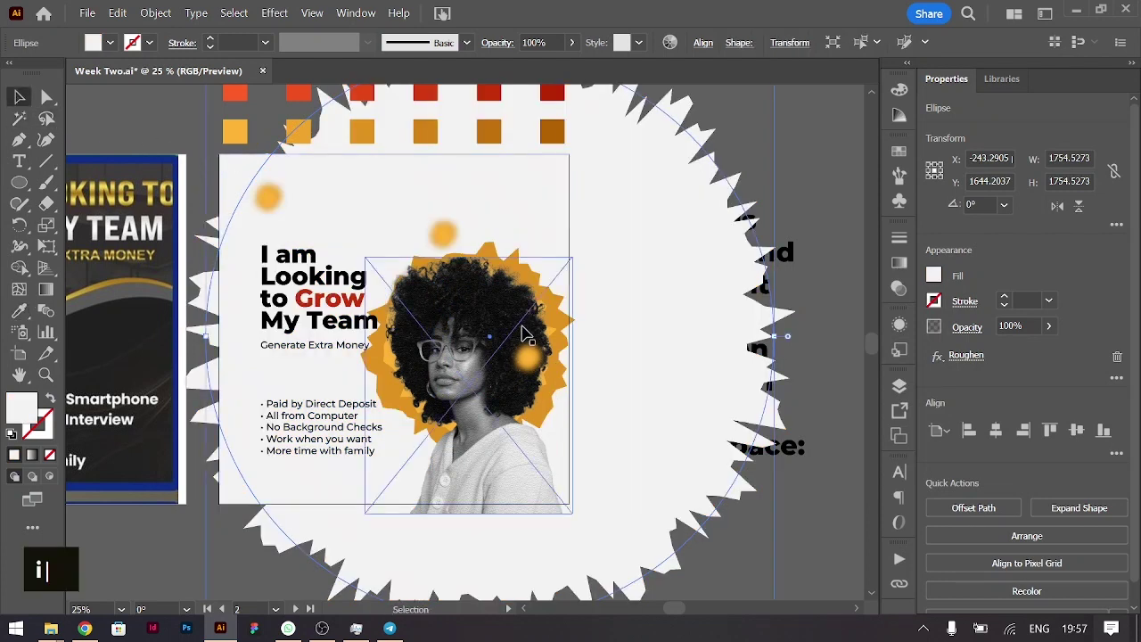
# Step: Fill the small burst copy white and bring it to the front
pyautogui.press('i')
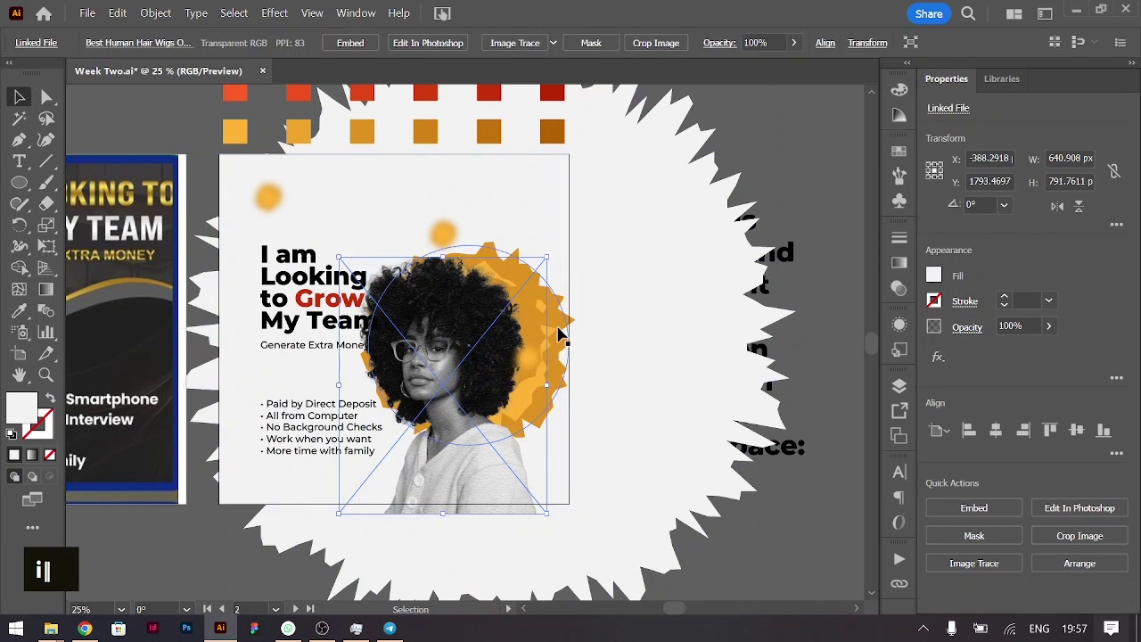
pyautogui.write('i')
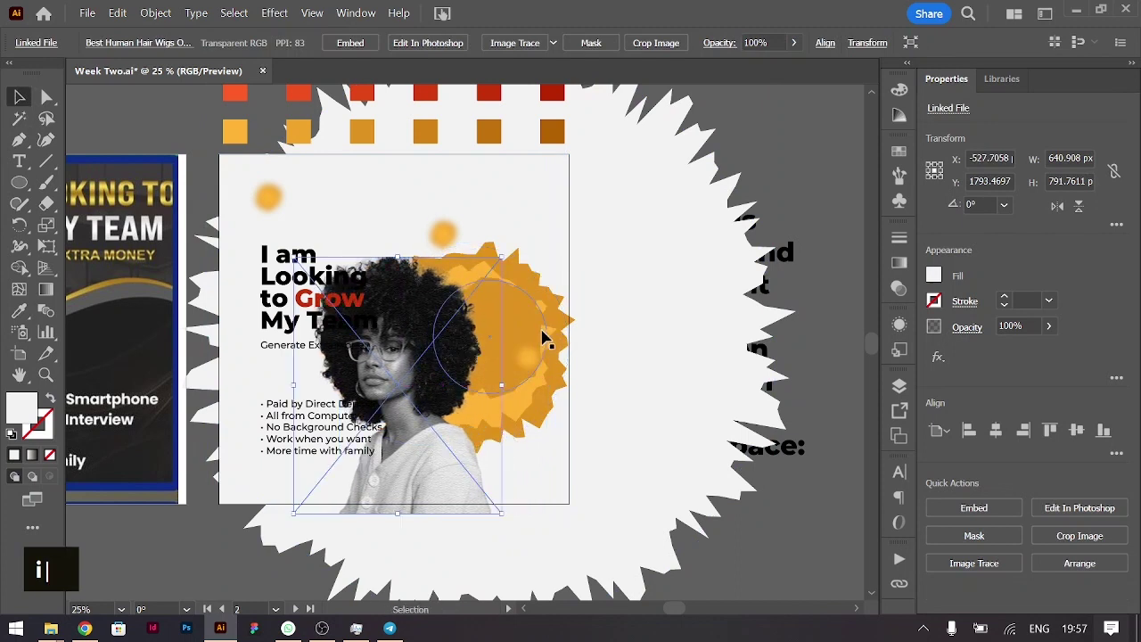
pyautogui.press('i')
pyautogui.press('BackSpace')
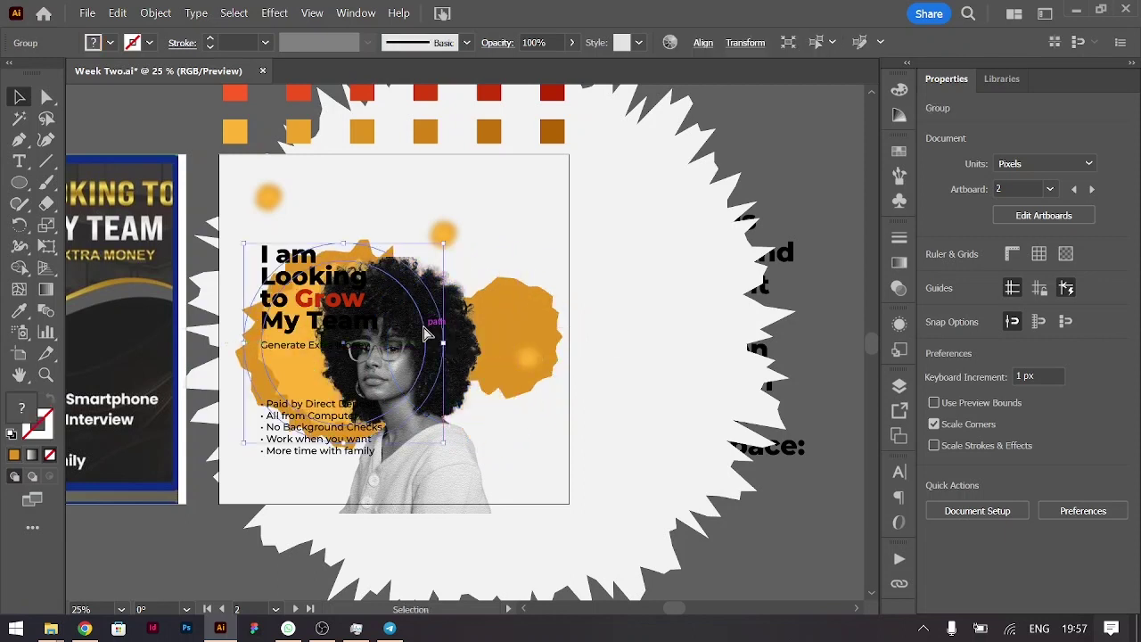
pyautogui.press('ctrl+z')
pyautogui.press('ctrl+[')
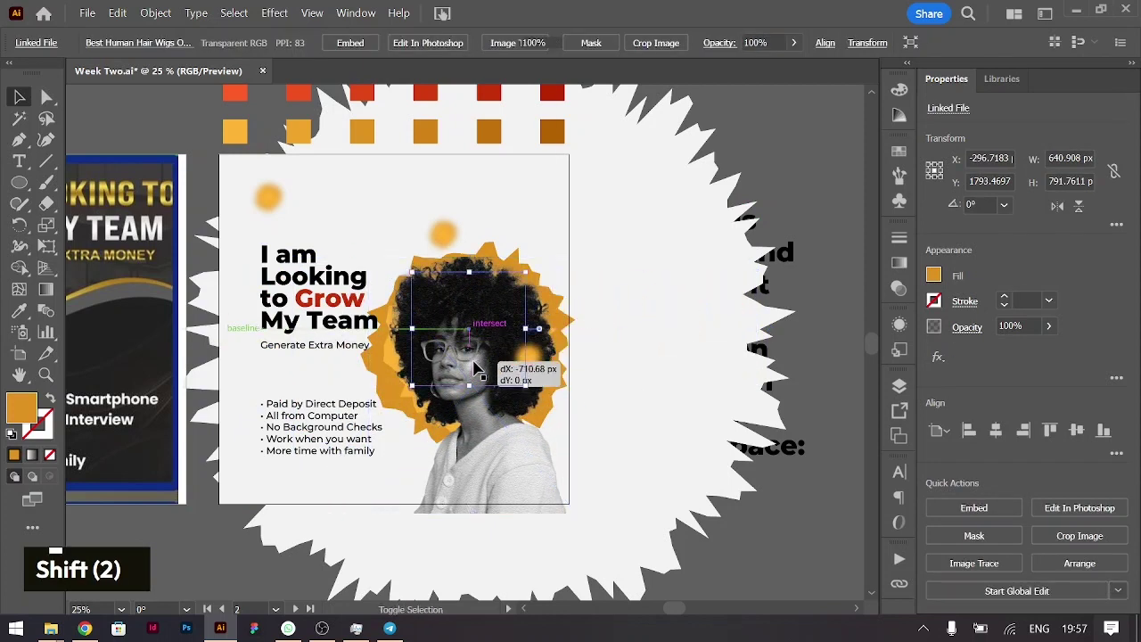
pyautogui.press('ctrl+shift+]')
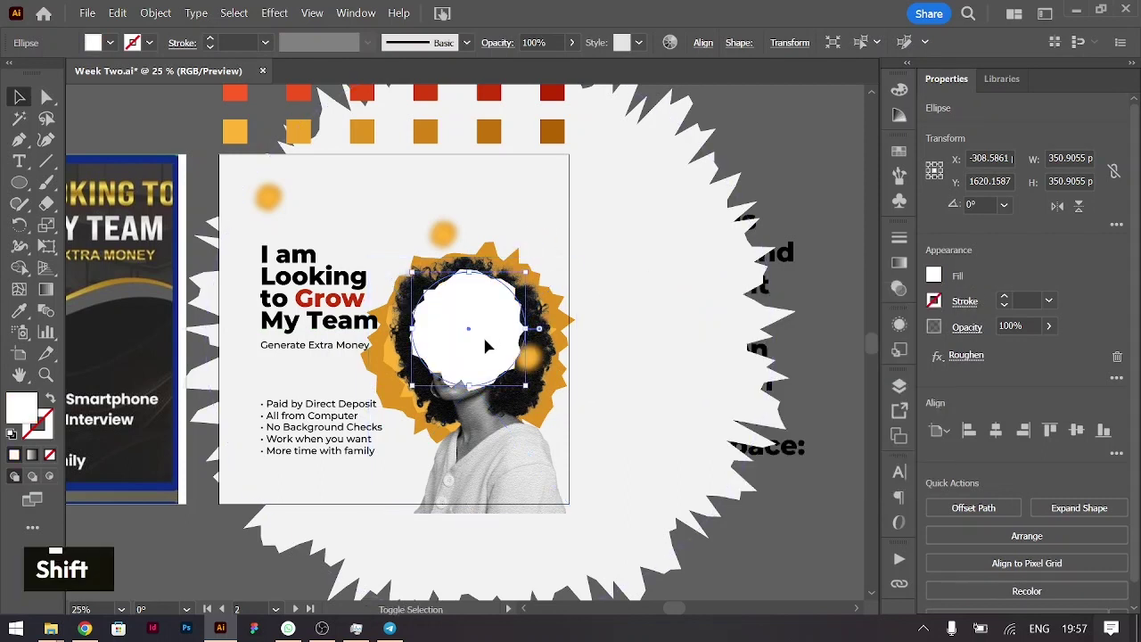
# Step: Blend the small and large white bursts together with Object > Blend > Make
pyautogui.click(678, 205)
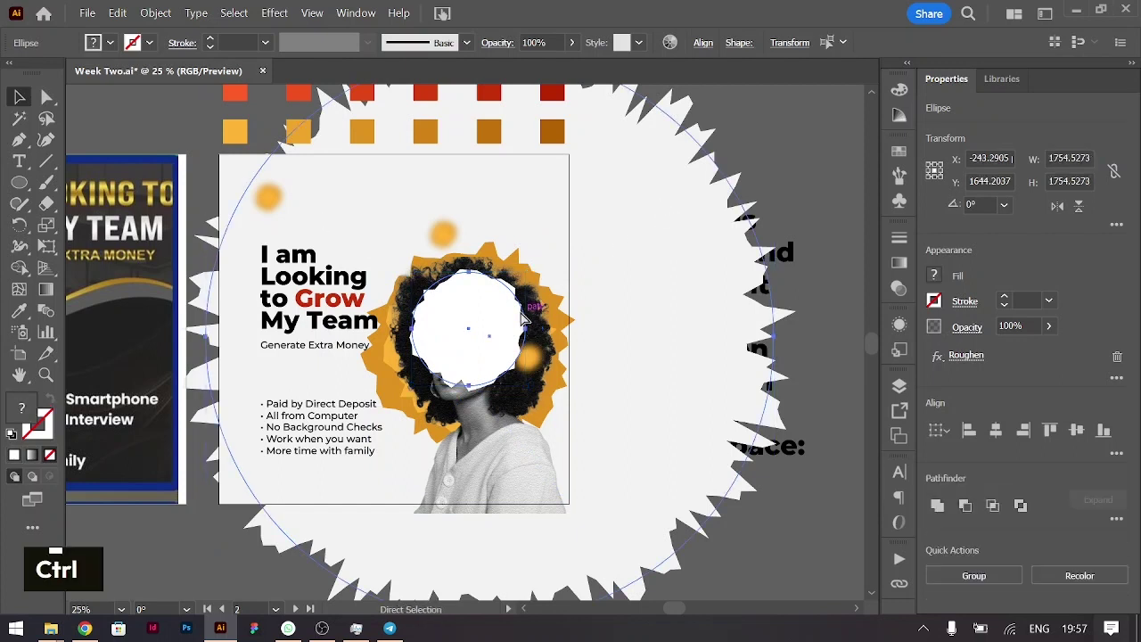
pyautogui.press('ctrl+alt+b')
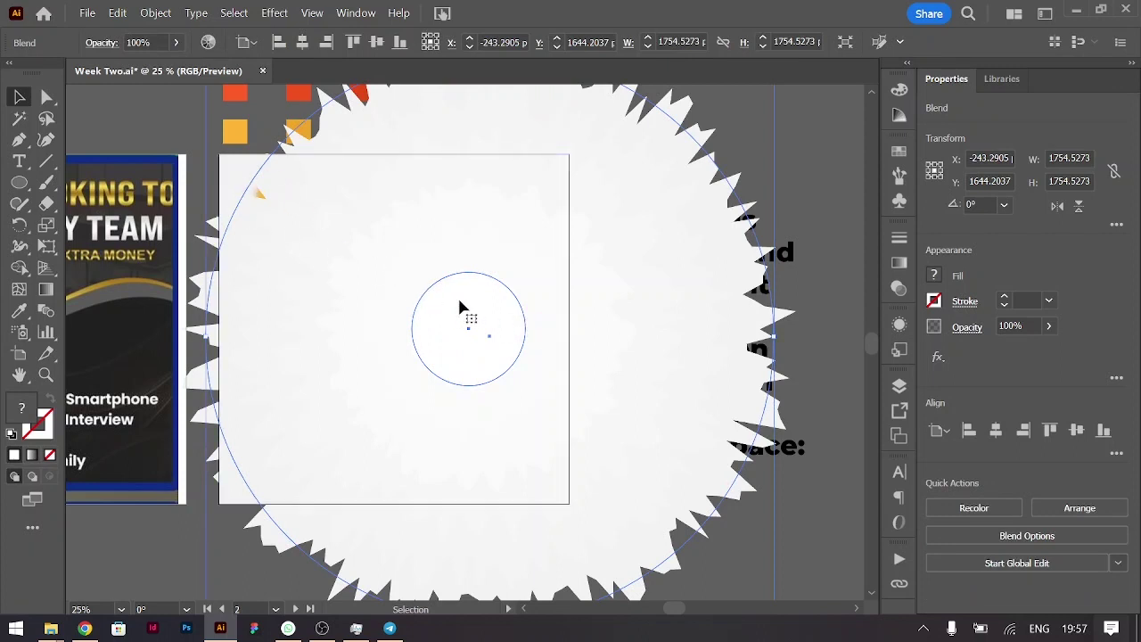
# Step: Inside the blend, lower the small burst's opacity to 80%
pyautogui.doubleClick(511, 326)
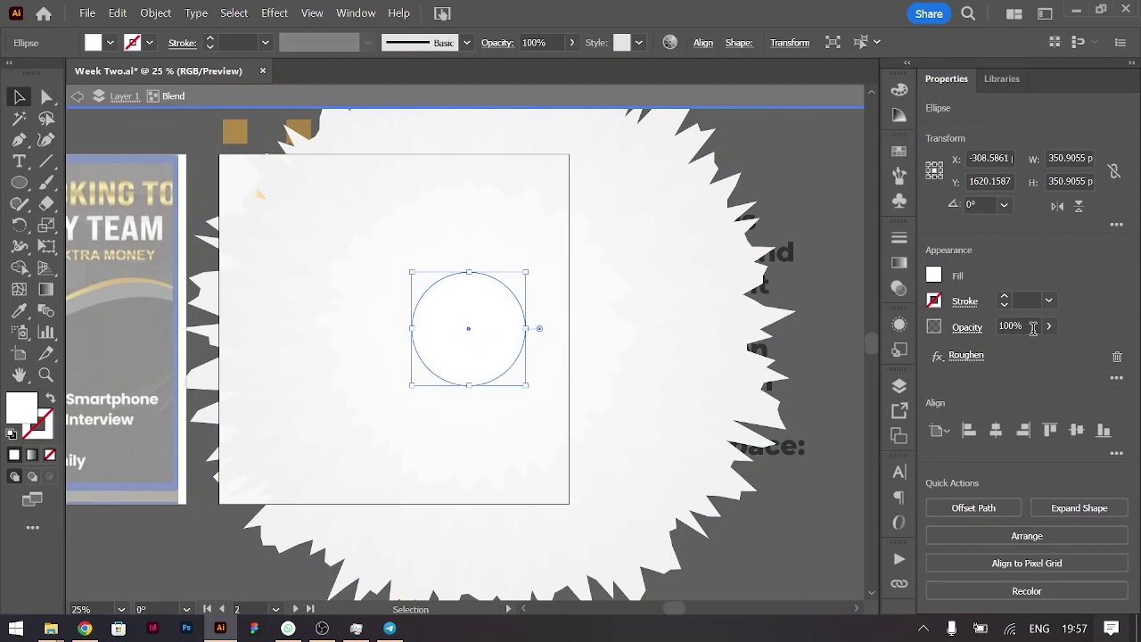
pyautogui.press('shift+Down')
pyautogui.press('shift+Down')
pyautogui.press('shift+Down')
pyautogui.press('shift+Up')
pyautogui.press('shift+Up')
pyautogui.press('shift+Up')
pyautogui.press('shift+Down')
pyautogui.press('shift+Down')
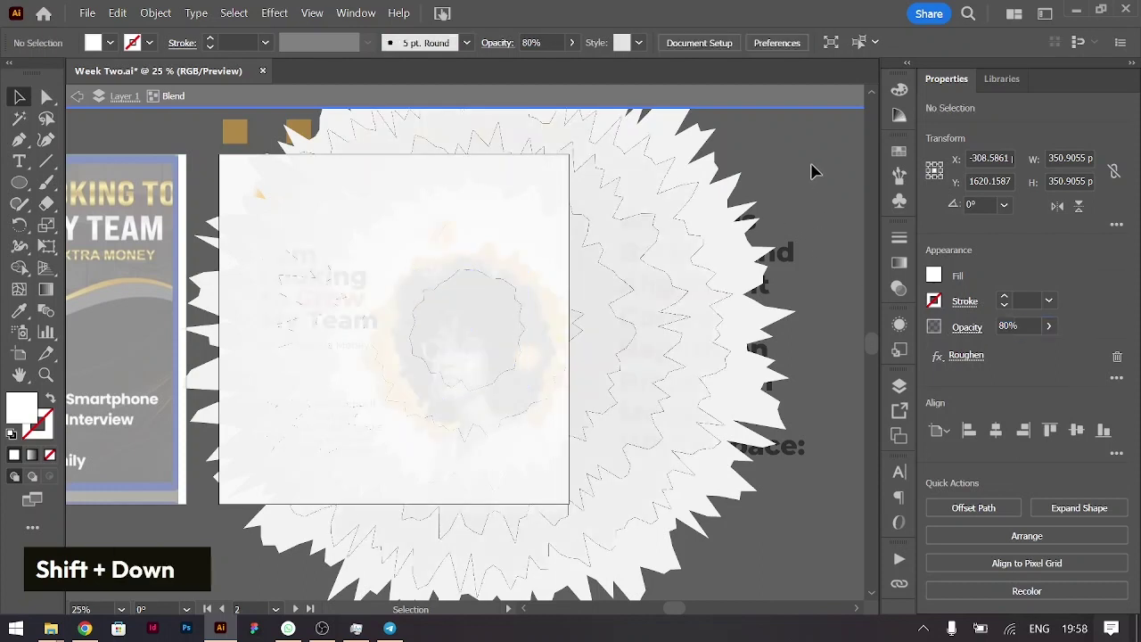
# Step: Exit isolation and send the white blend behind the headline, bullets and photo
pyautogui.doubleClick(813, 180)
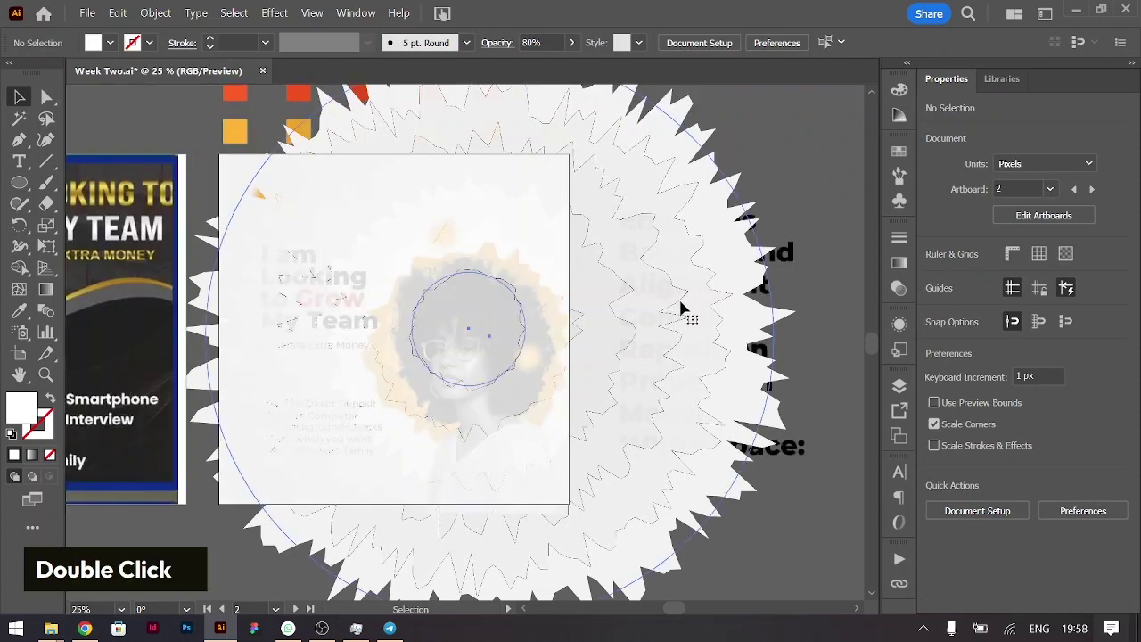
pyautogui.press('ctrl+shift+[')
pyautogui.press('ctrl+]')
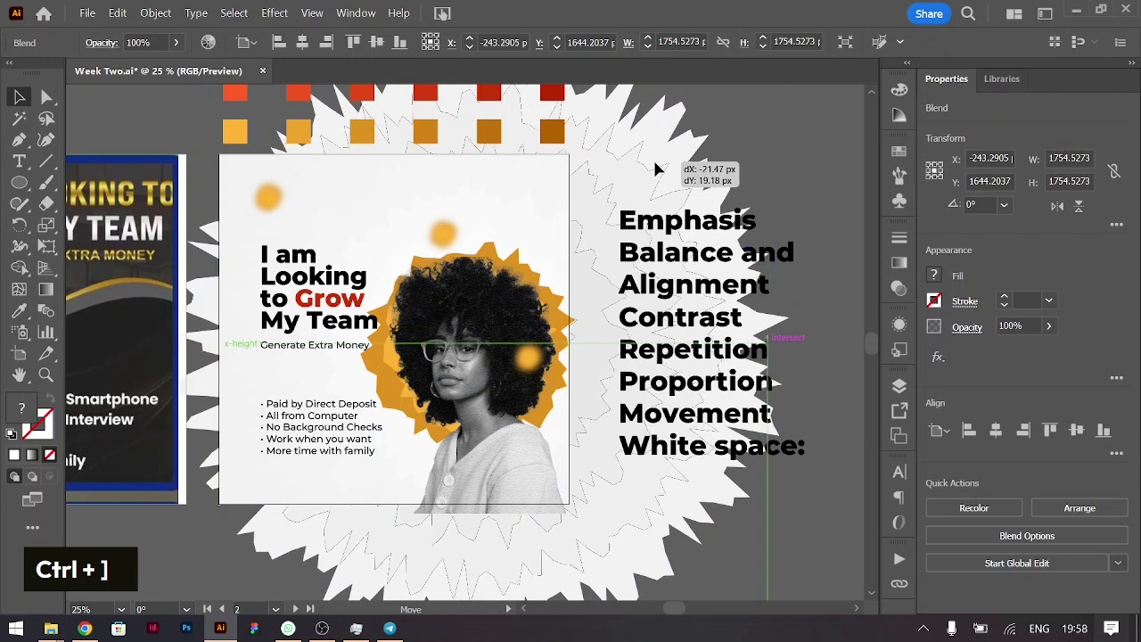
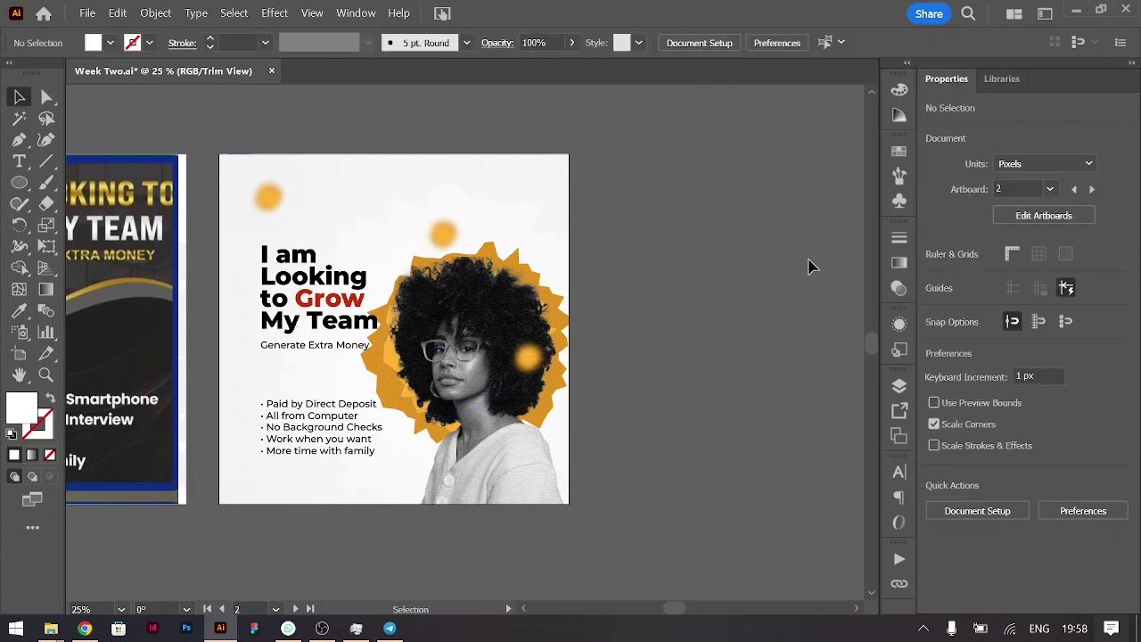
# Step: Zoom in on the untrimmed artwork and select a blurred orange dot
pyautogui.press('ctrl+=')
pyautogui.scroll(3)
pyautogui.scroll(-3)
pyautogui.scroll(3)
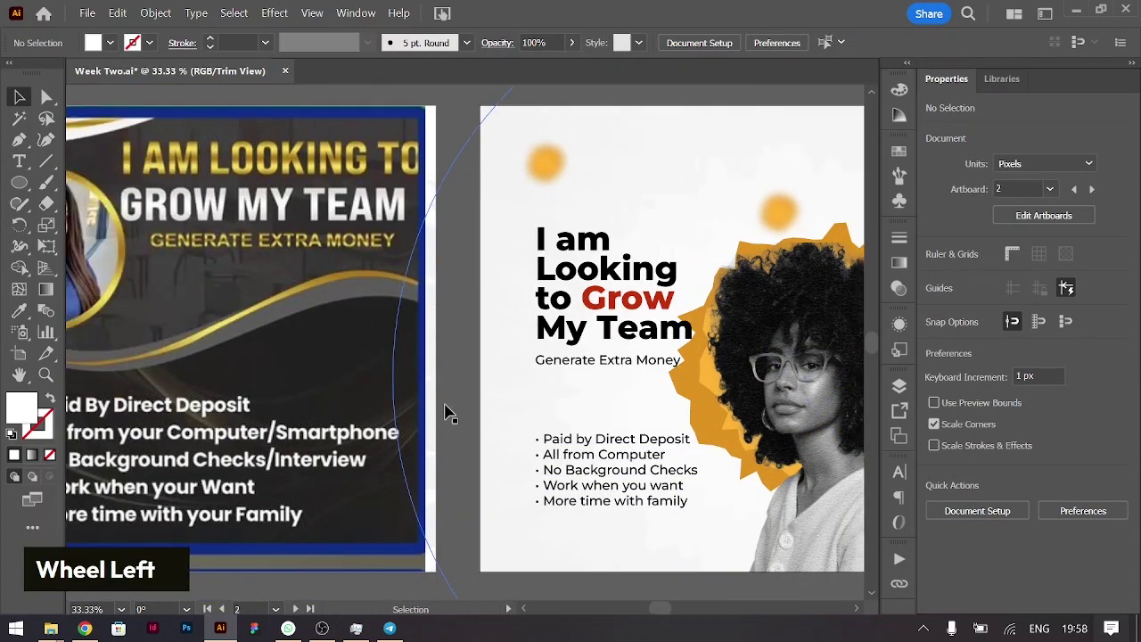
pyautogui.click(450, 415)
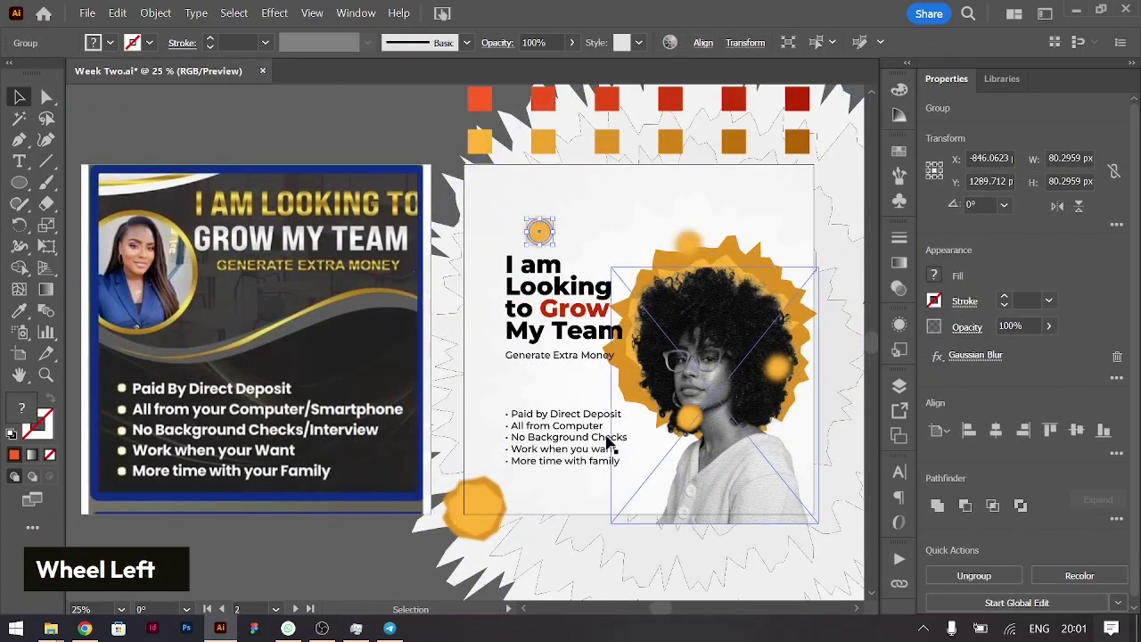